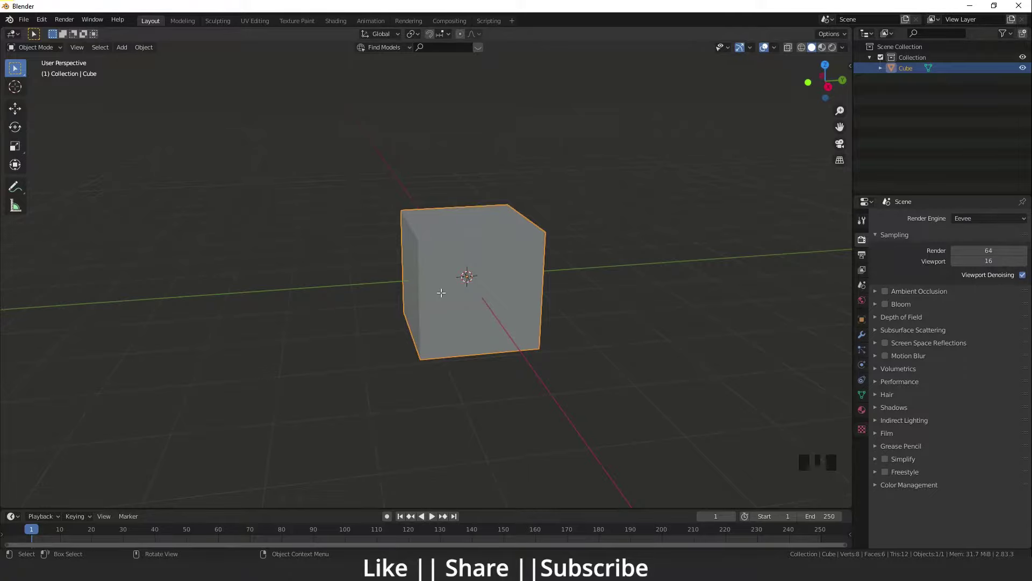
Step: Enter Edit Mode on the cube and try a Bevel modifier in Modifier Properties, then remove it
{"action": "key", "text": "Tab"}
{"action": "left_click", "coordinate": [863, 338]}
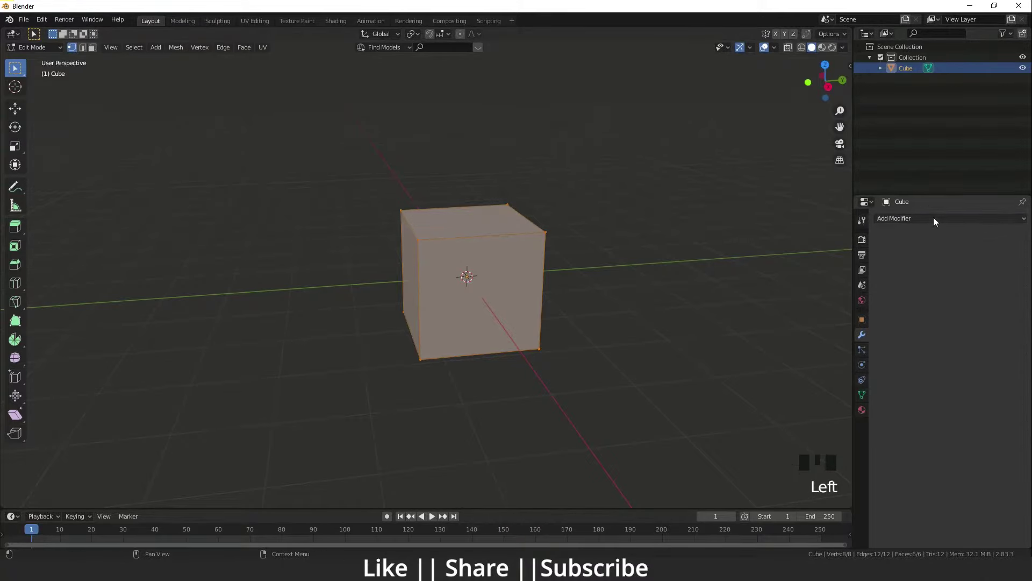
{"action": "left_click_drag", "start_coordinate": [926, 219], "coordinate": [814, 258]}
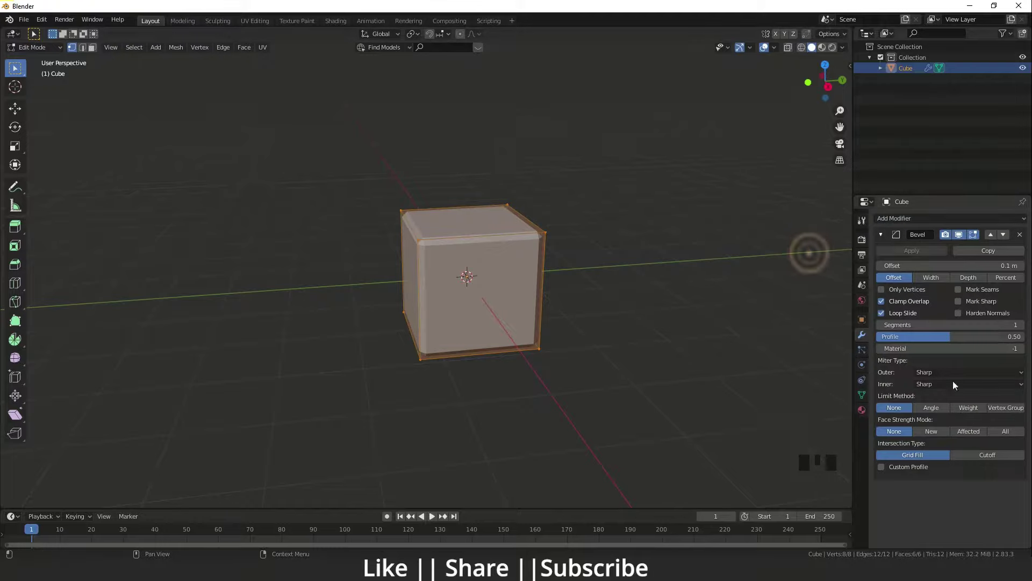
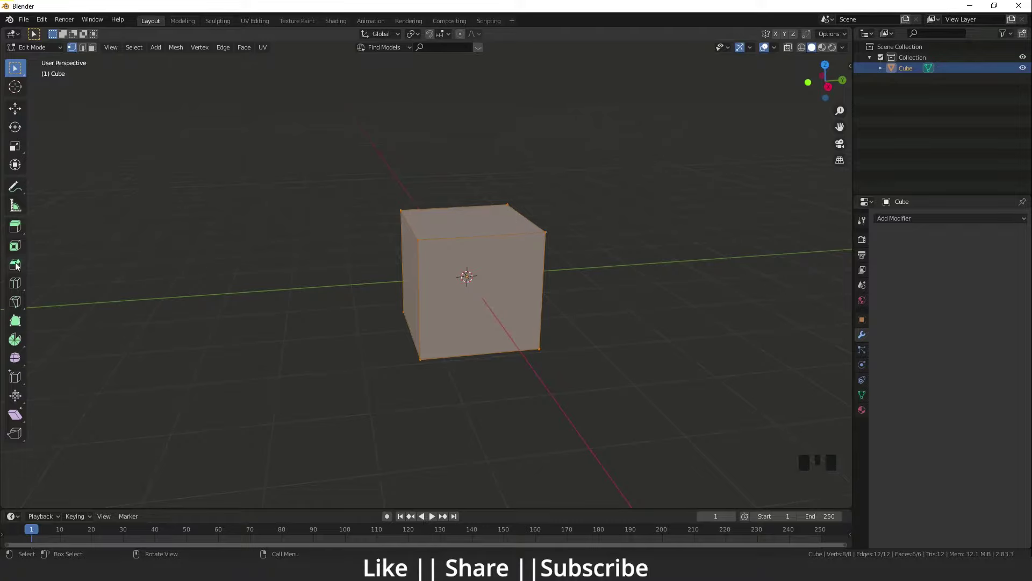
Step: Bevel the cube's edges with the Bevel tool at about 0.2 m offset and adjust the operator settings
{"action": "left_click_drag", "start_coordinate": [19, 267], "coordinate": [821, 555]}
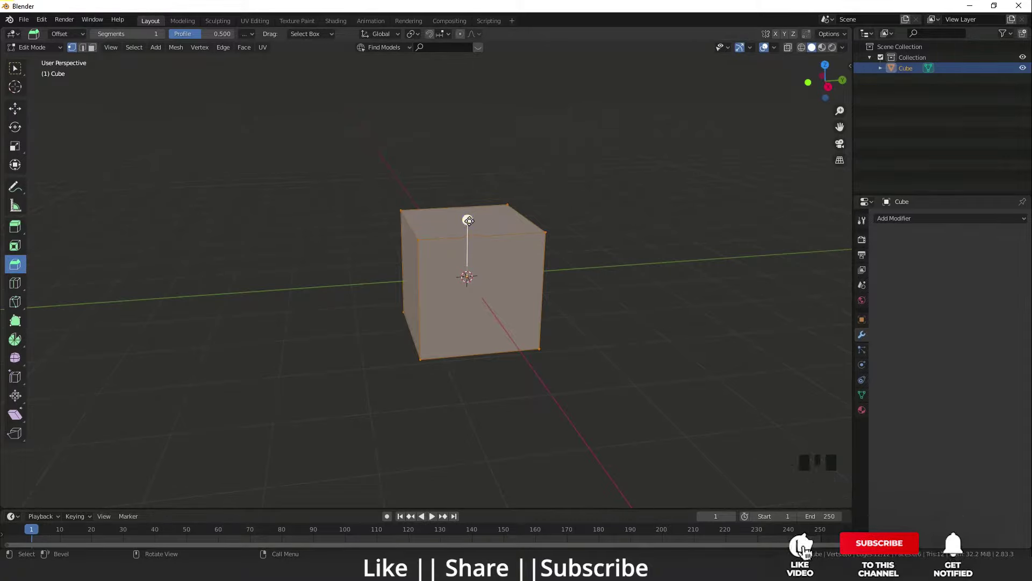
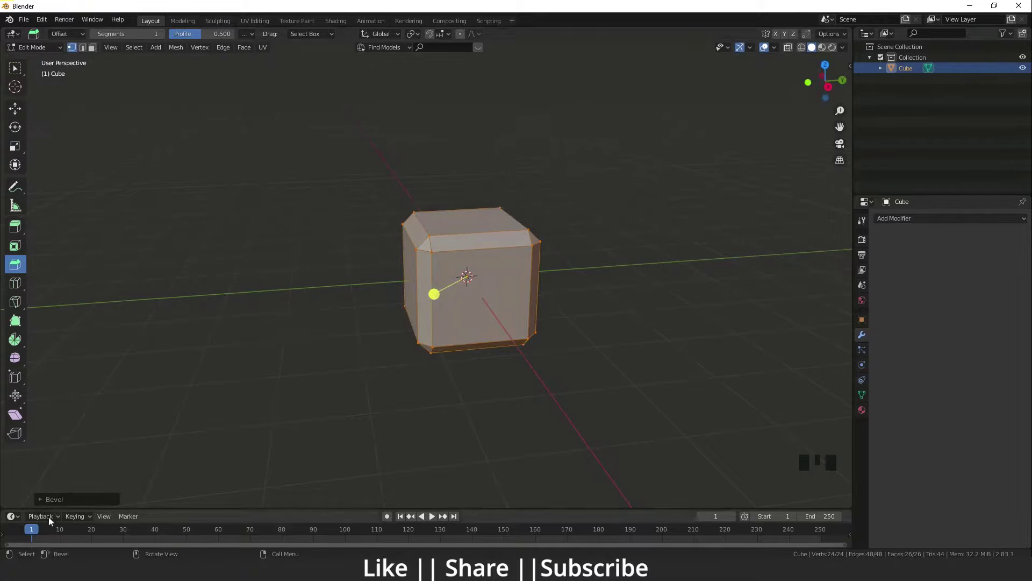
{"action": "left_click_drag", "start_coordinate": [54, 502], "coordinate": [966, 408]}
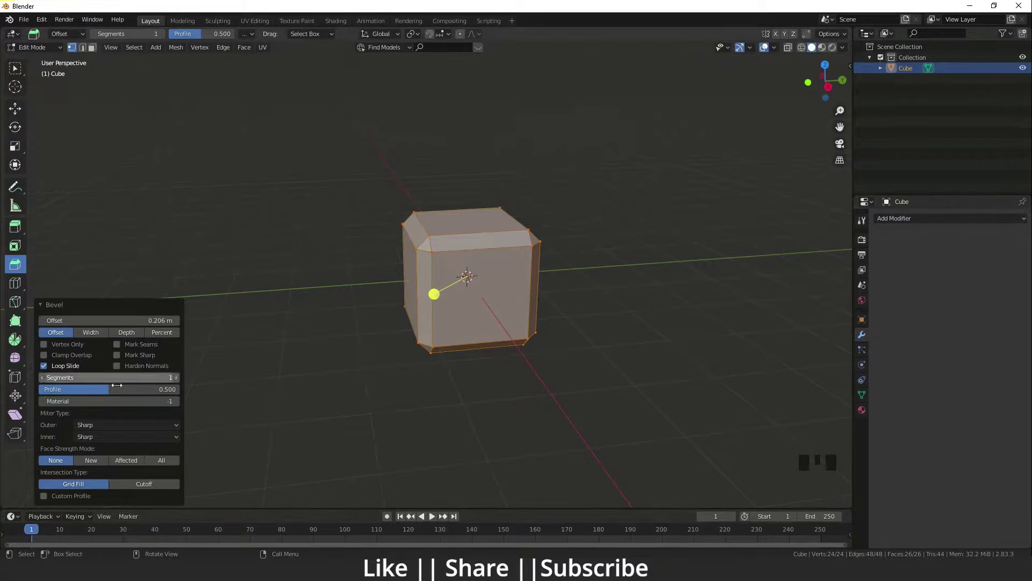
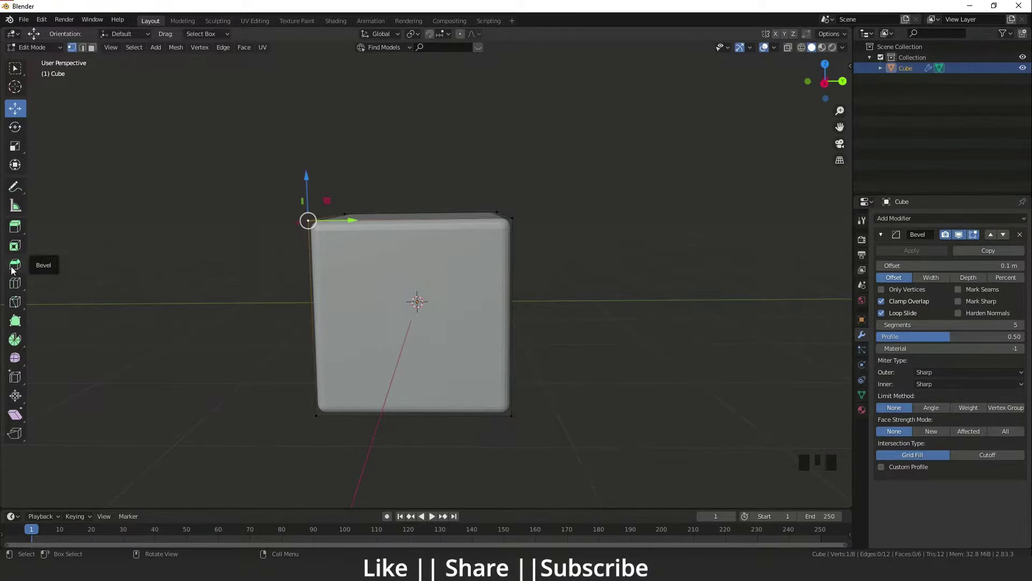
Step: Delete the Bevel modifier and select all of the cube's geometry for a direct mesh bevel
{"action": "left_click_drag", "start_coordinate": [1024, 234], "coordinate": [181, 286]}
{"action": "key", "text": "a"}
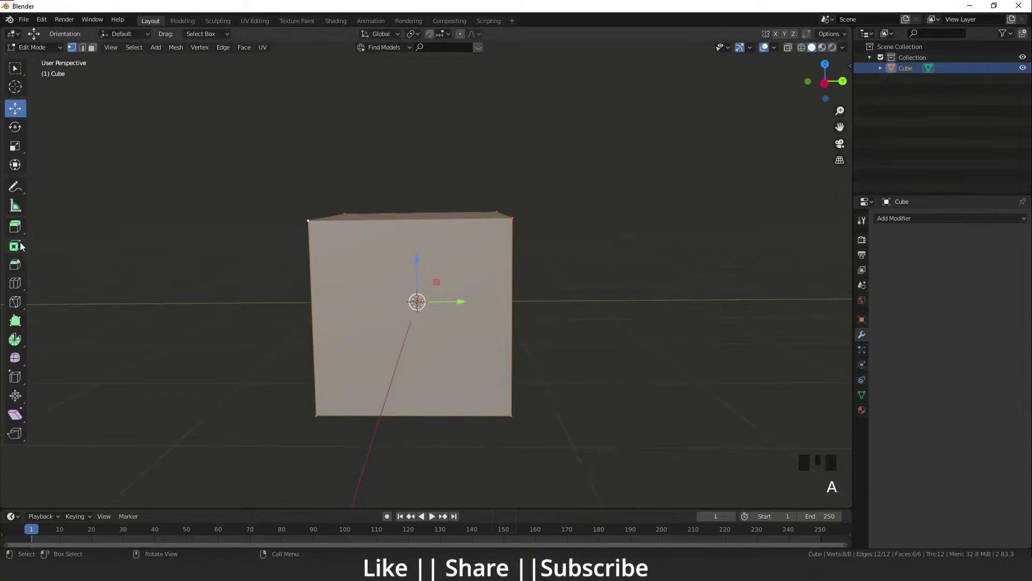
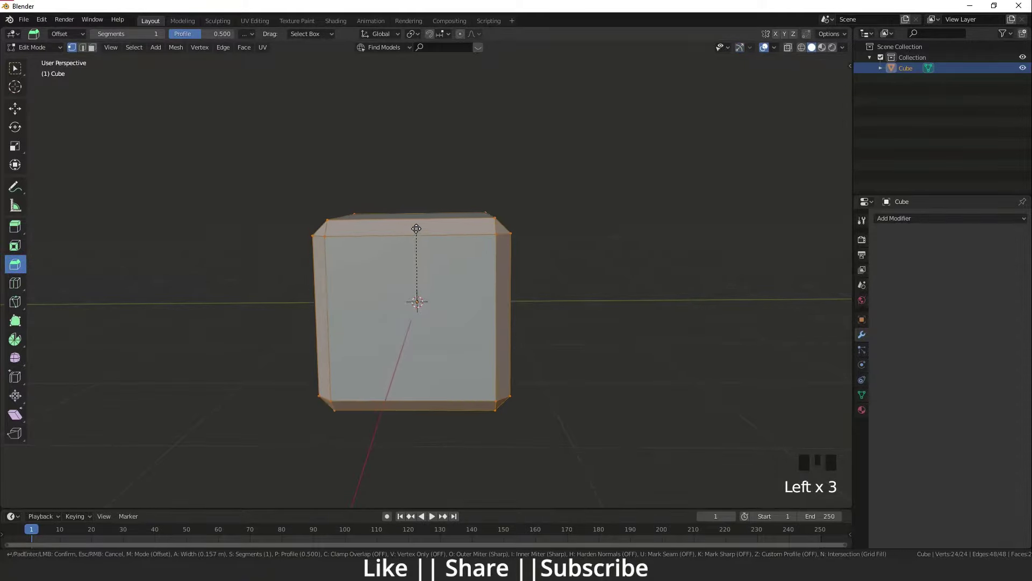
Step: Set the mesh bevel to 6 segments, about 0.176 m offset and a 0.458 profile
{"action": "left_click_drag", "start_coordinate": [411, 276], "coordinate": [382, 309]}
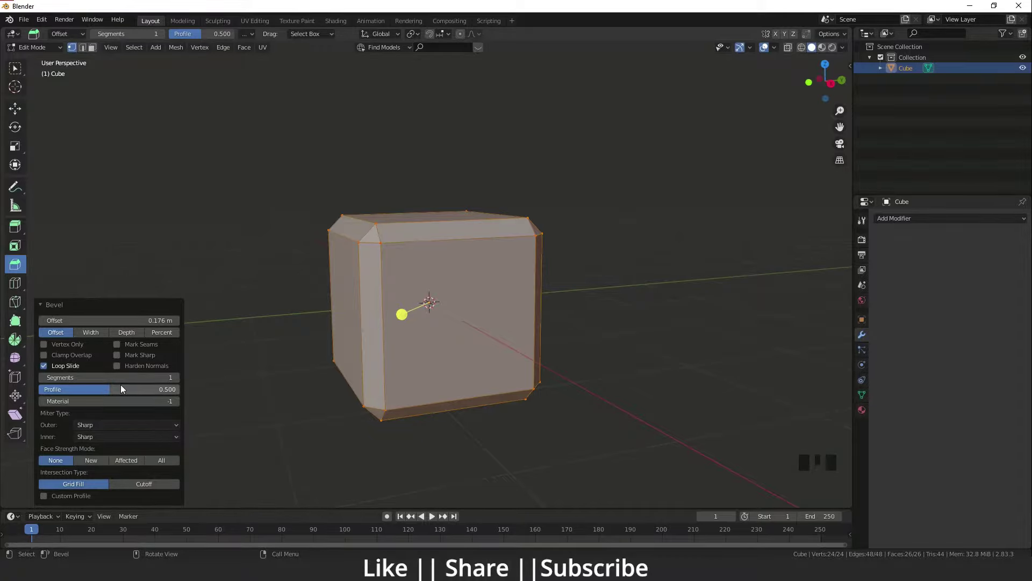
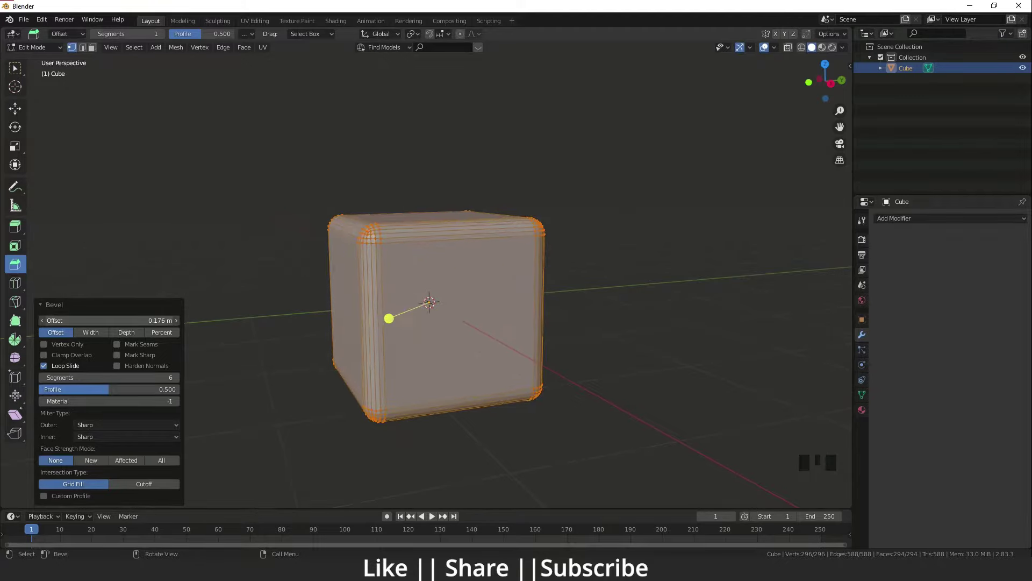
{"action": "left_click", "coordinate": [68, 393]}
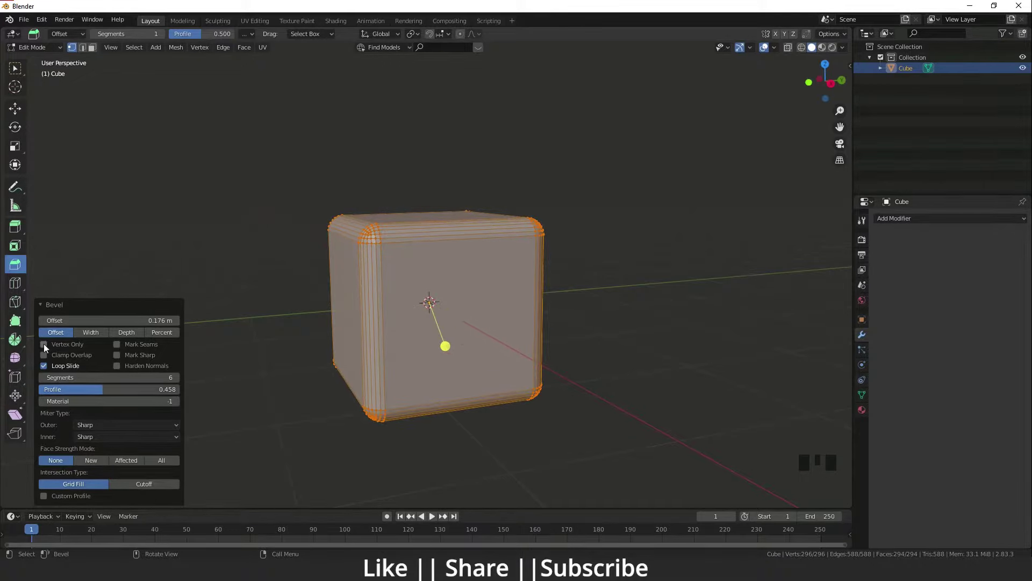
Step: Switch the bevel to Vertex Only so just the cube's corners are rounded
{"action": "left_click", "coordinate": [47, 347]}
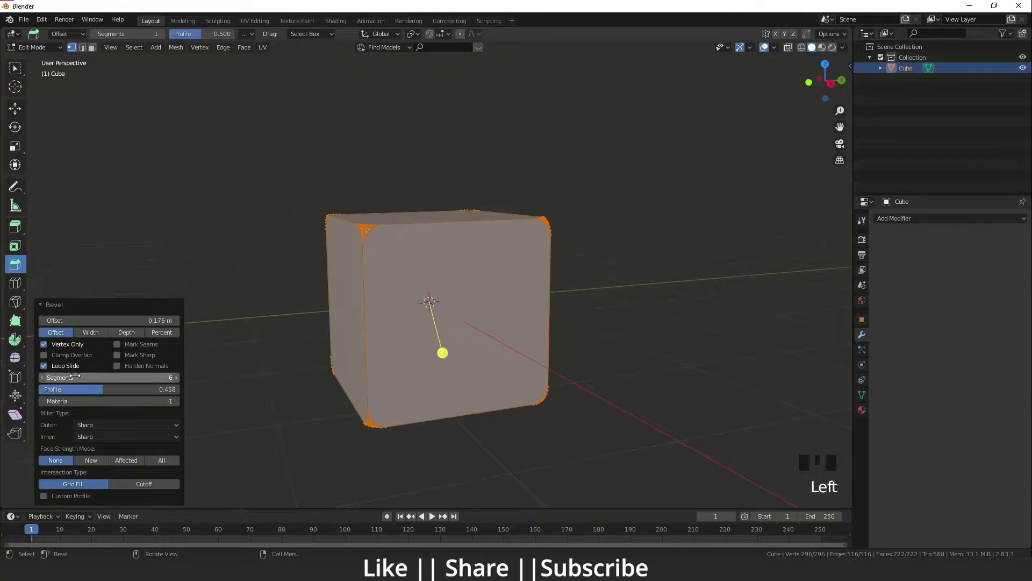
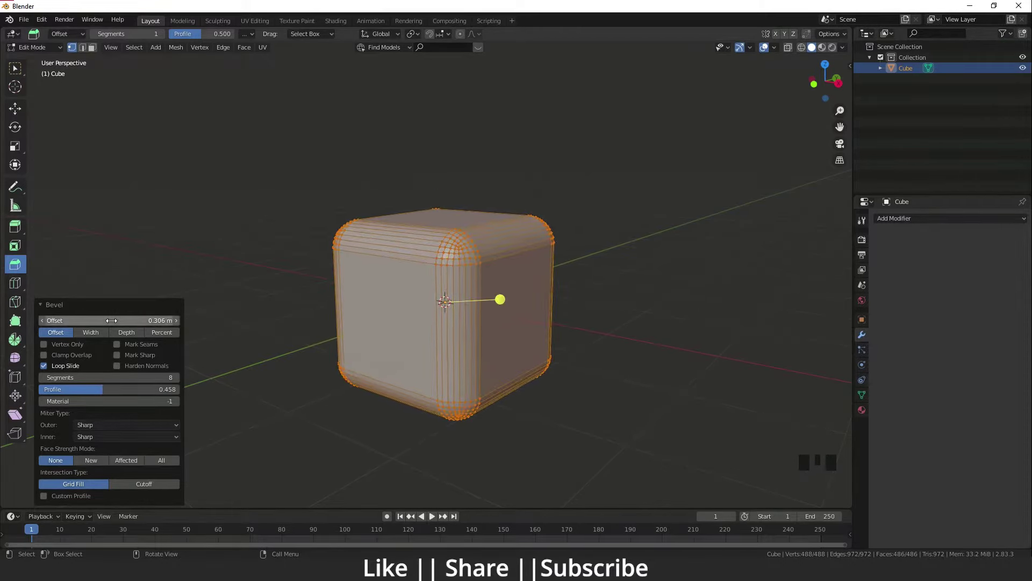
{"action": "left_click", "coordinate": [105, 391]}
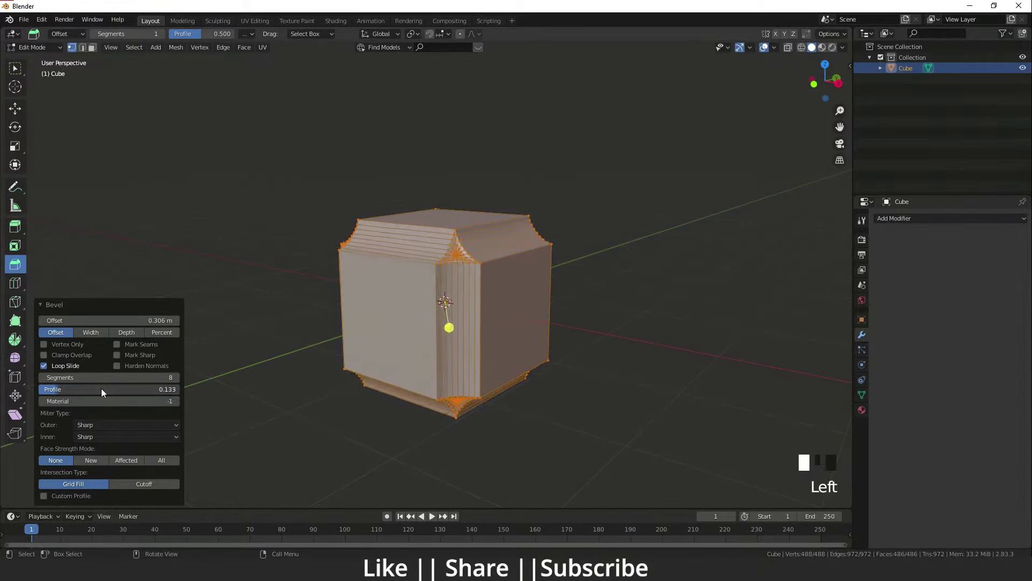
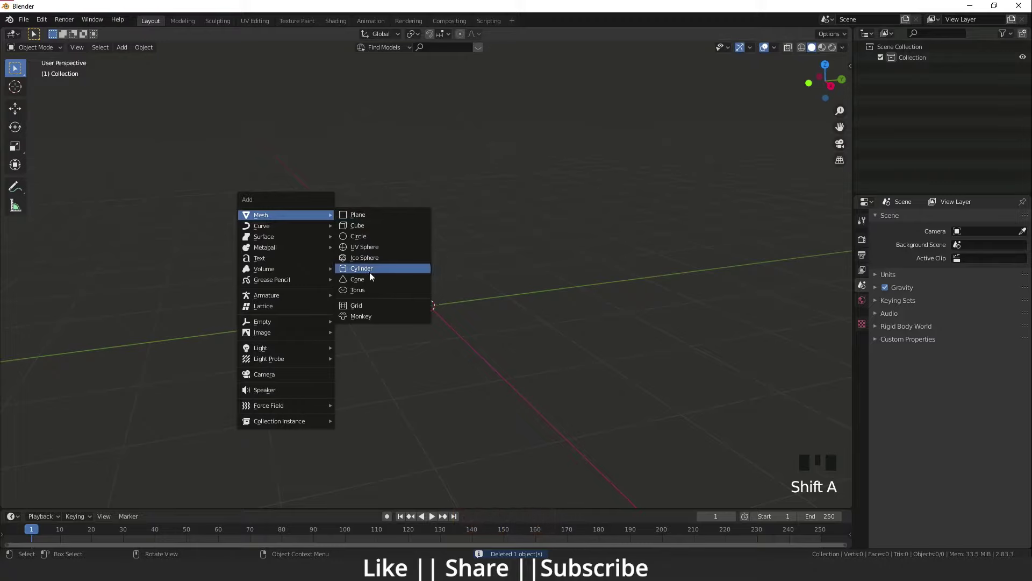
Step: Replace the cube with a new 32-vertex cylinder and enter Edit Mode on it
{"action": "key", "text": "shift+a"}
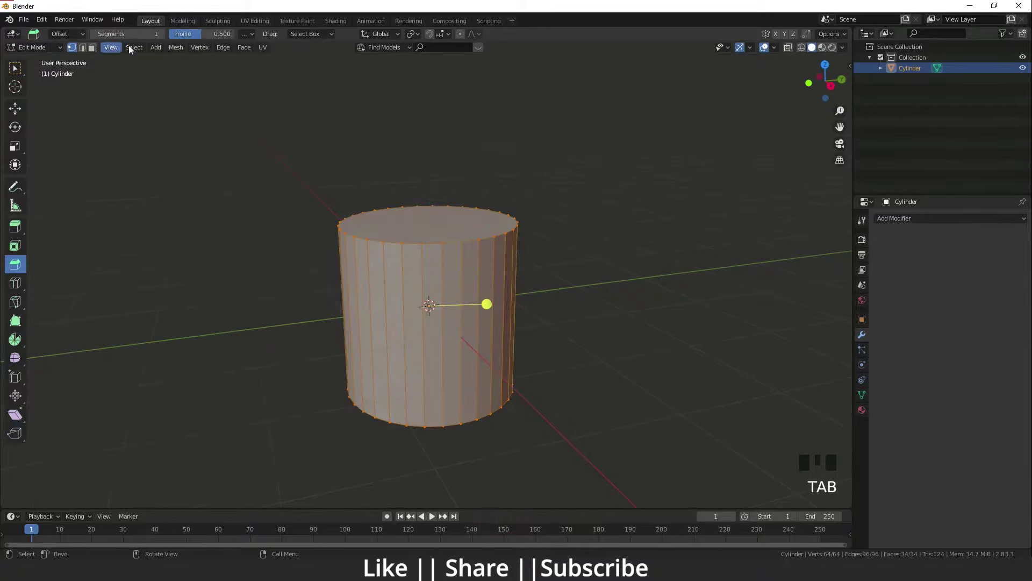
Step: Switch the cylinder to Edge select mode with all 96 edges selected for rim bevelling
{"action": "left_click_drag", "start_coordinate": [231, 52], "coordinate": [86, 49]}
{"action": "left_click", "coordinate": [74, 50]}
{"action": "left_click", "coordinate": [95, 51]}
{"action": "double_click", "coordinate": [82, 51]}
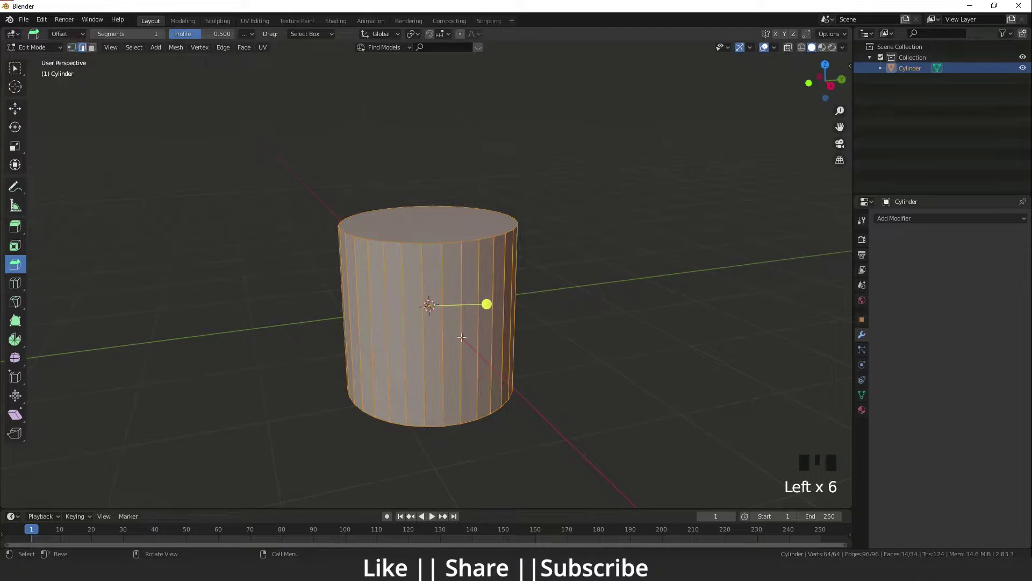
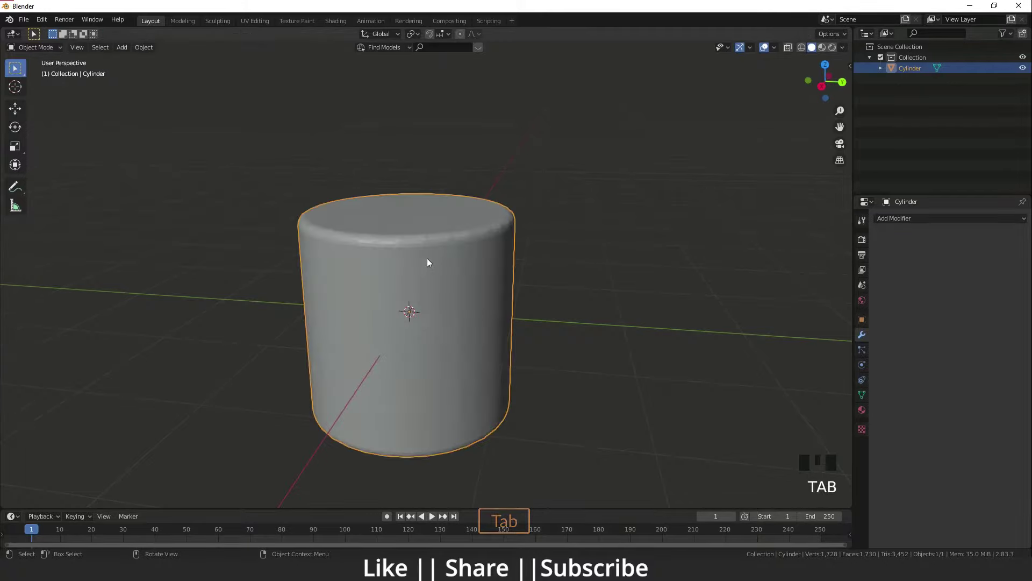
Step: Delete the bevelled cylinder and add a fresh default 2 m cube in its place
{"action": "key", "text": "shift+a"}
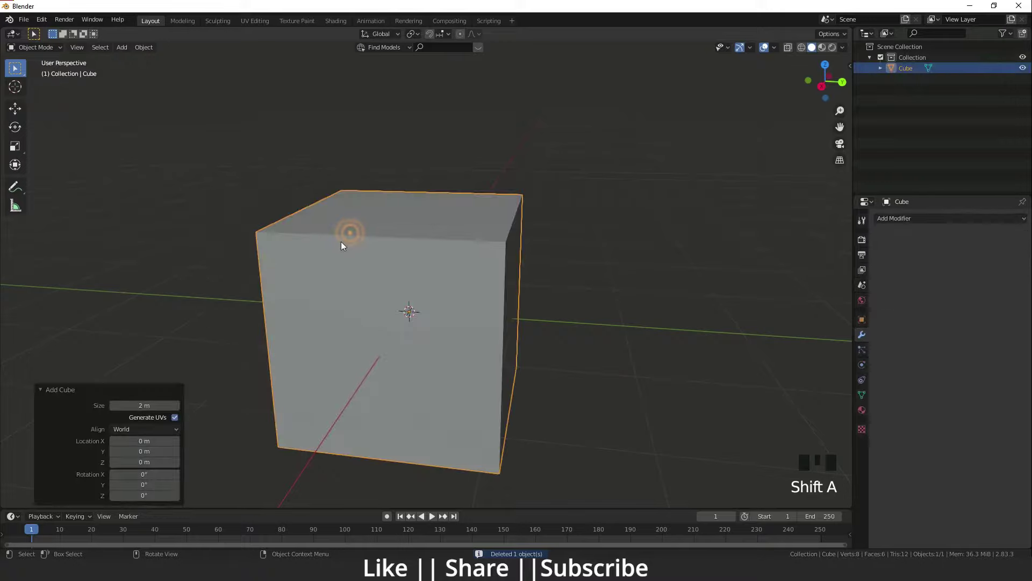
Step: Enter Edit Mode on the subdivided cube and Ctrl+click a shortest face path across its top
{"action": "key", "text": "Tab"}
{"action": "left_click_drag", "start_coordinate": [167, 297], "coordinate": [20, 286]}
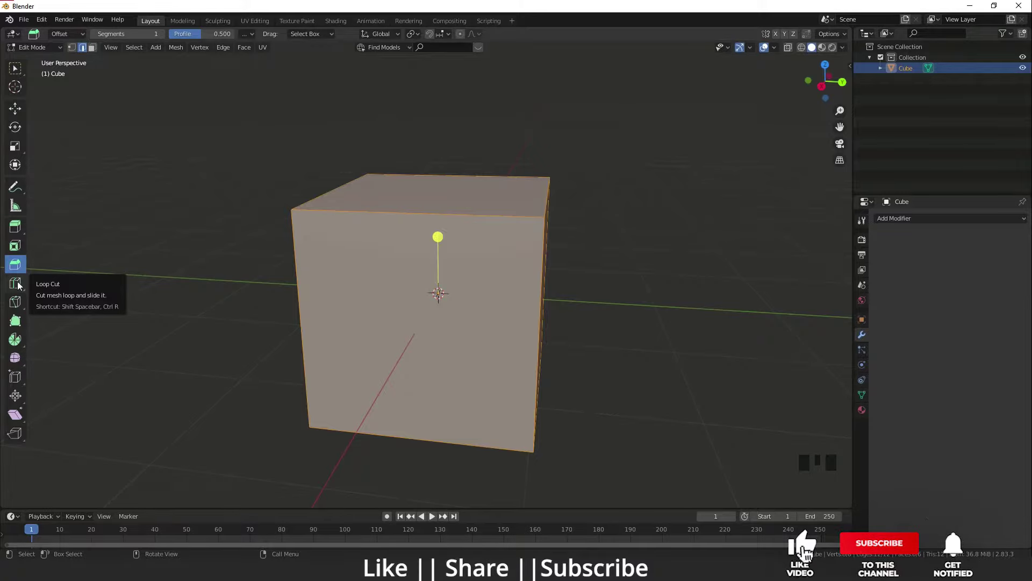
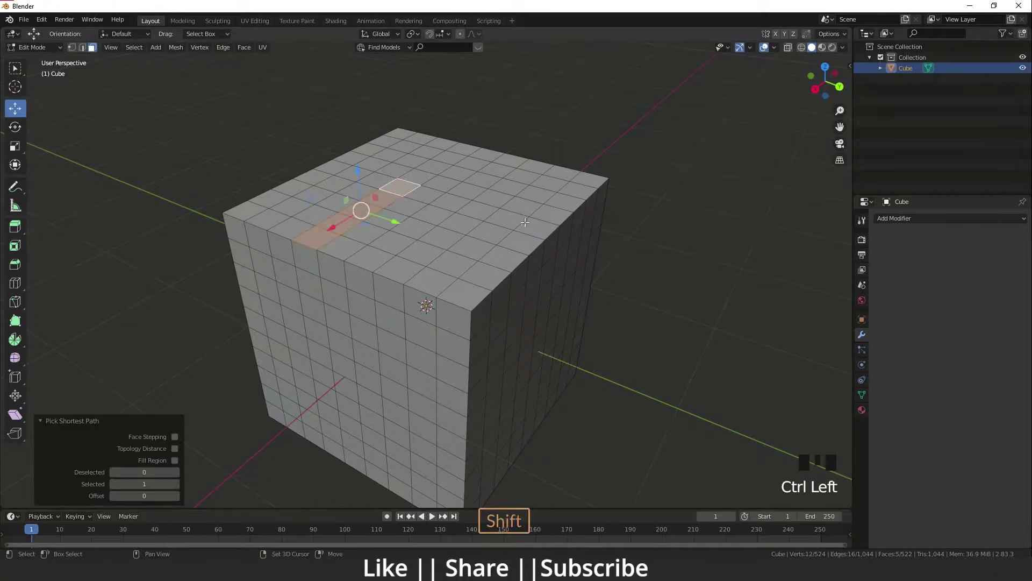
{"action": "left_click", "coordinate": [534, 222]}
{"action": "left_click", "coordinate": [430, 190]}
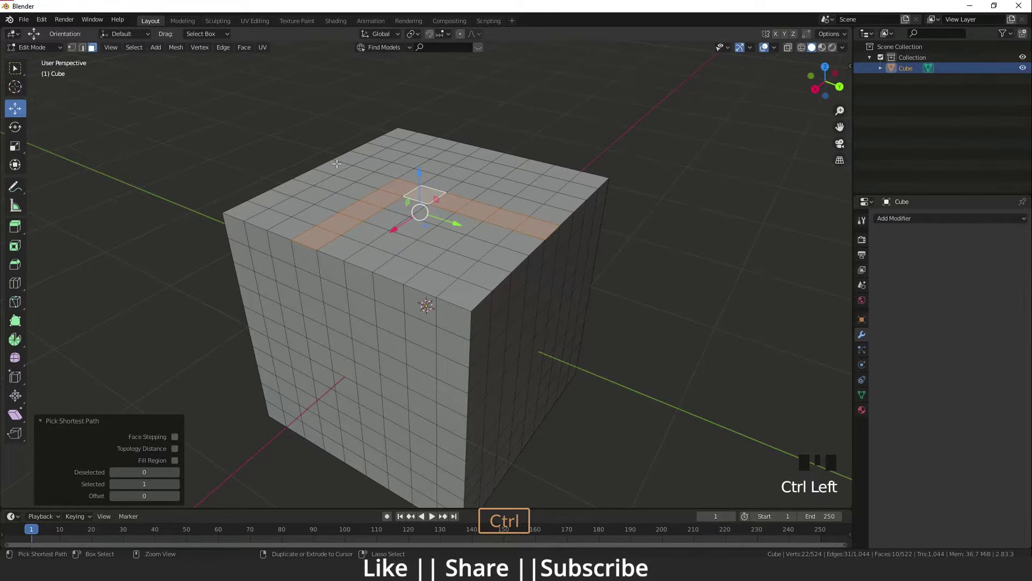
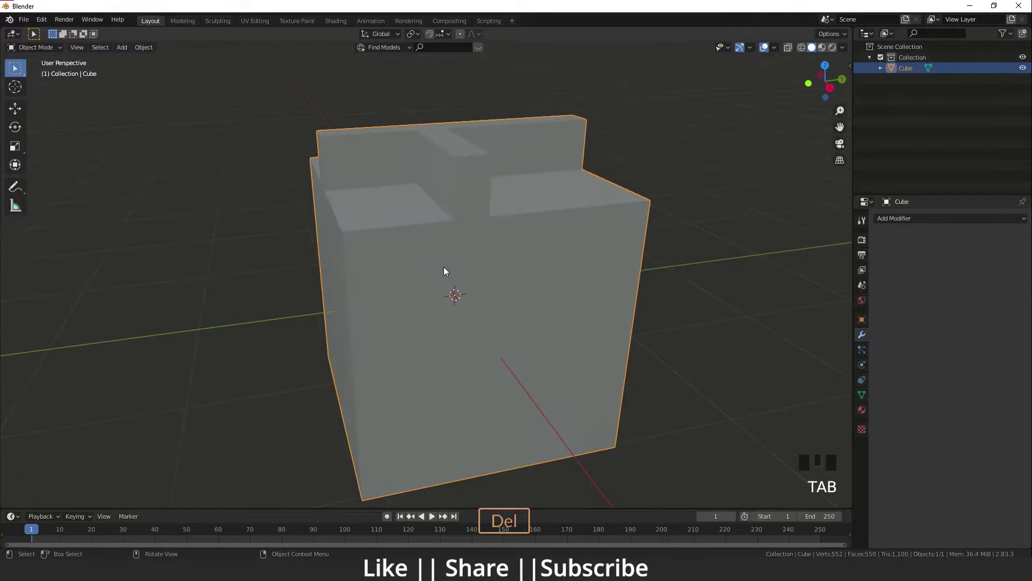
Step: Delete the extruded cube, add a new cylinder and enter Edit Mode with all geometry selected
{"action": "key", "text": "shift+a"}
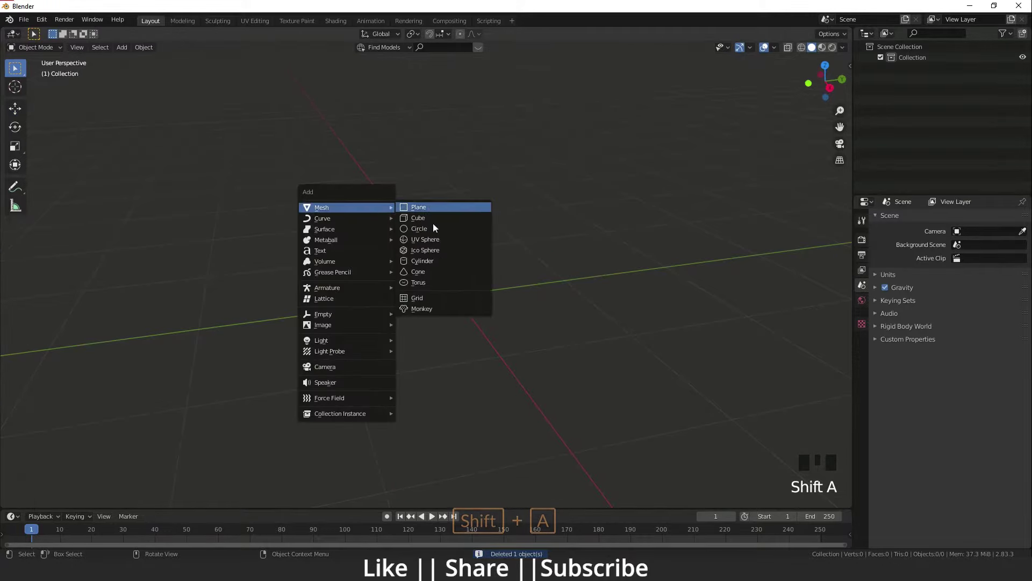
{"action": "left_click_drag", "start_coordinate": [433, 293], "coordinate": [544, 297]}
{"action": "key", "text": "Tab"}
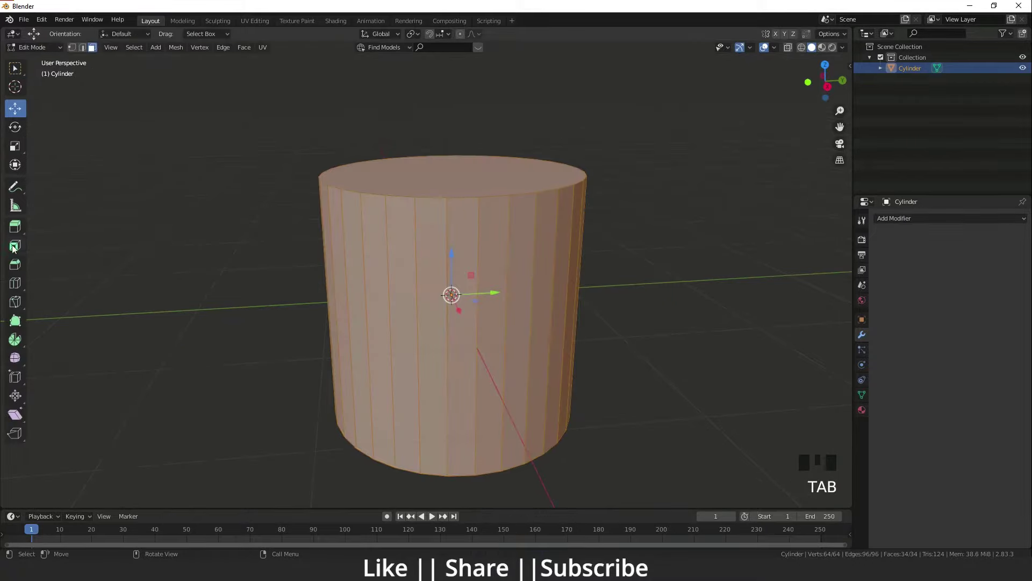
Step: Scale the cylinder about 2.26 times taller on Z and begin a horizontal loop cut
{"action": "left_click", "coordinate": [19, 155]}
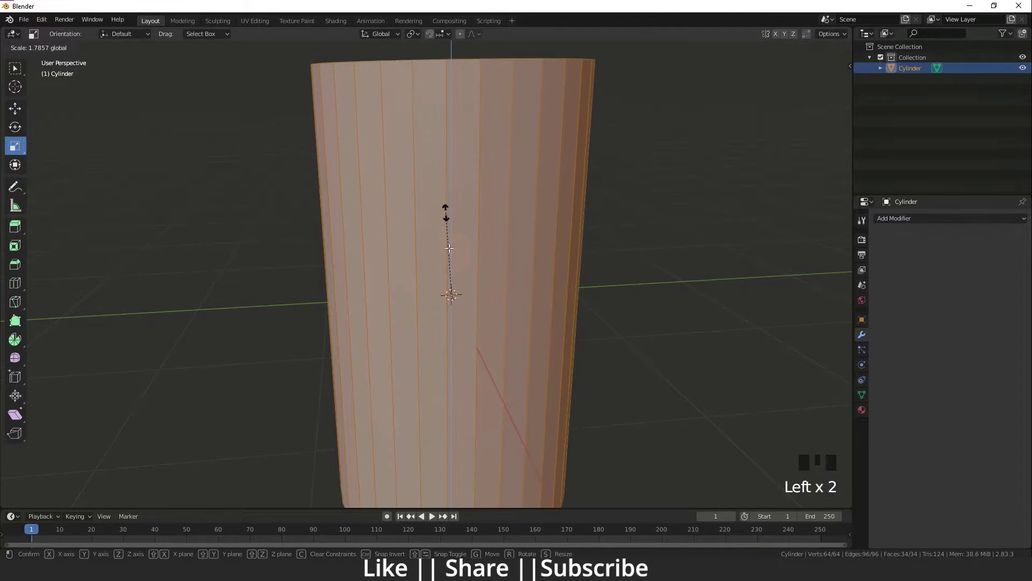
{"action": "scroll", "scroll_direction": "down", "scroll_amount": 3}
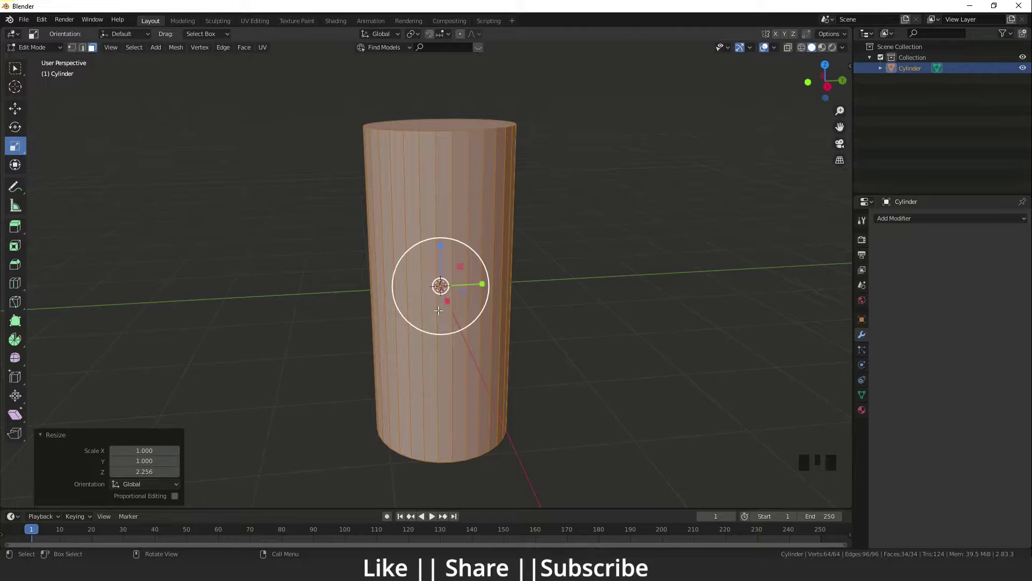
{"action": "key", "text": "ctrl+r"}
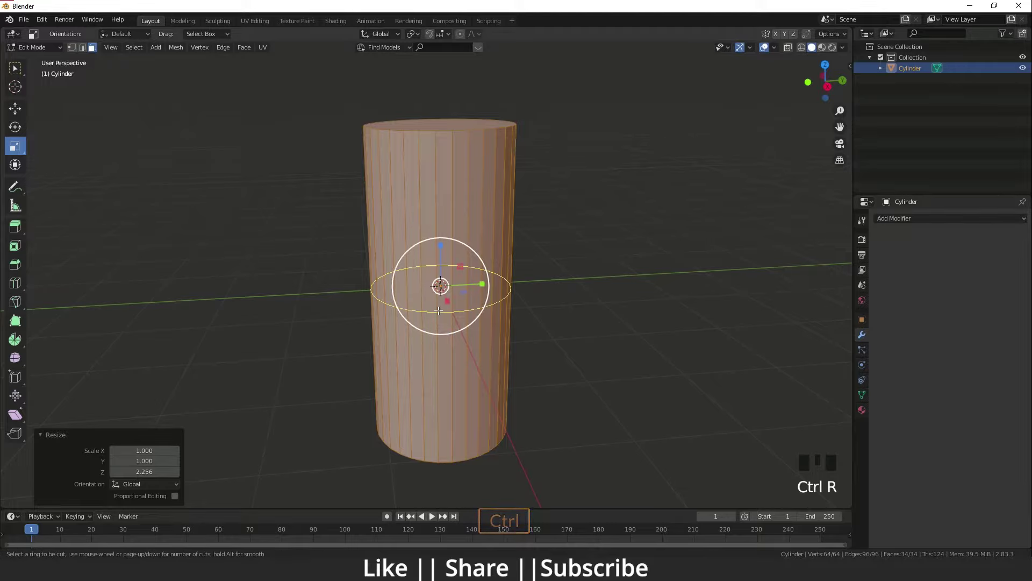
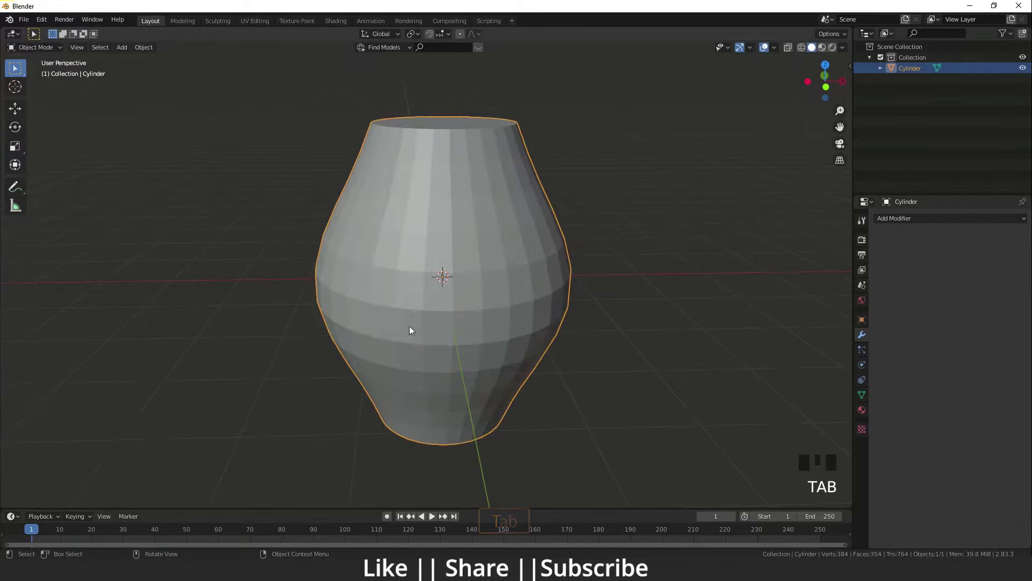
Step: Delete the vase-shaped cylinder and bring up the add-mesh choices for a new cube
{"action": "left_click_drag", "start_coordinate": [425, 318], "coordinate": [403, 288]}
{"action": "key", "text": "Delete"}
{"action": "key", "text": "shift+a"}
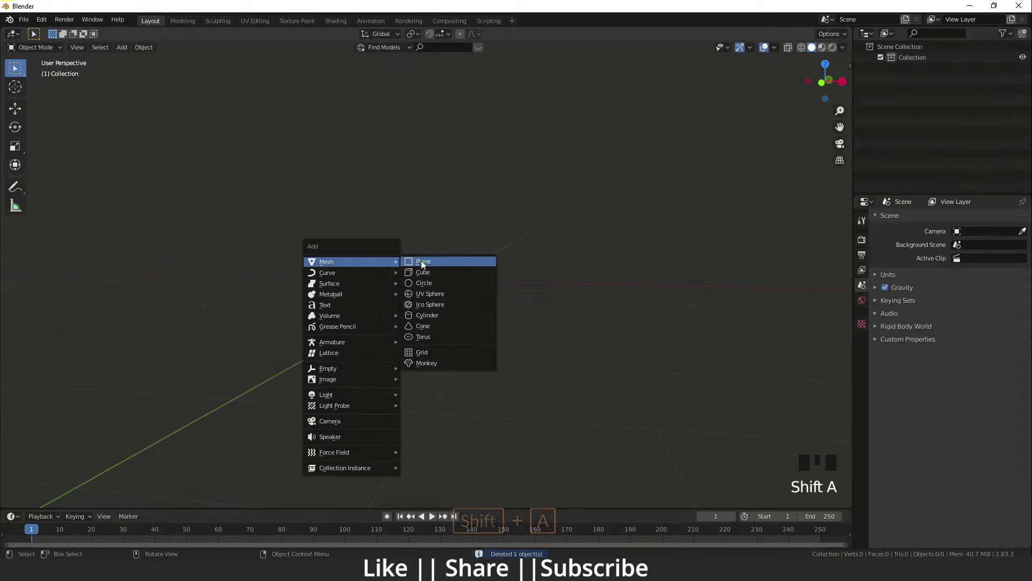
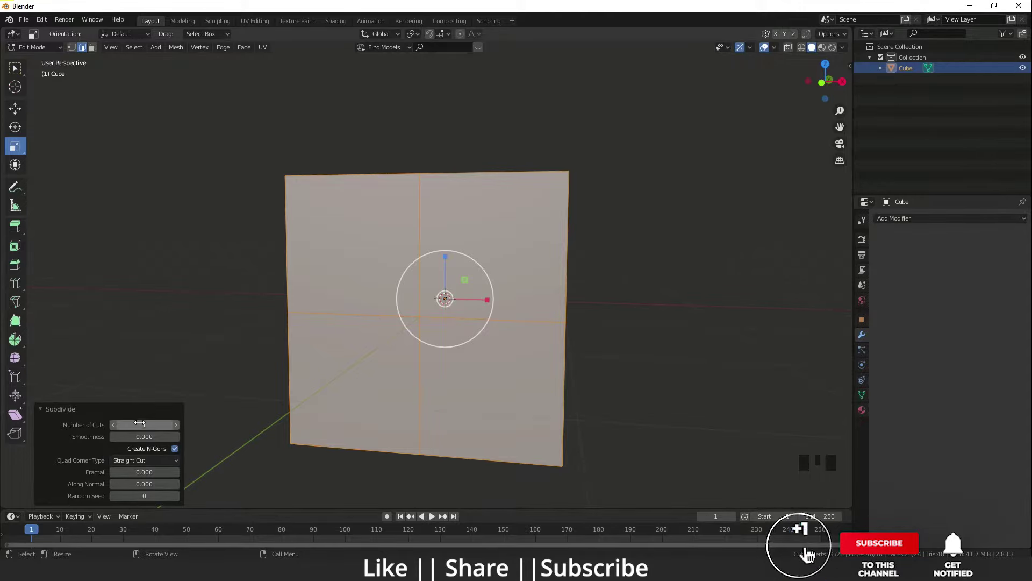
Step: Raise the Subdivide Number of Cuts to 10 on the cube, then browse the modifier list
{"action": "left_click_drag", "start_coordinate": [812, 555], "coordinate": [507, 263]}
{"action": "left_click_drag", "start_coordinate": [507, 263], "coordinate": [536, 284]}
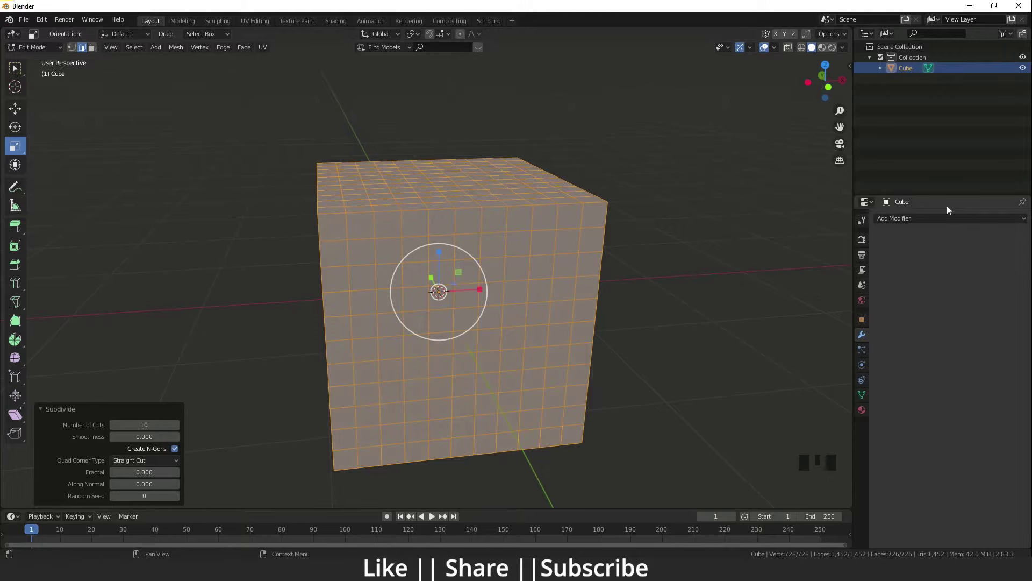
{"action": "left_click_drag", "start_coordinate": [937, 225], "coordinate": [829, 402]}
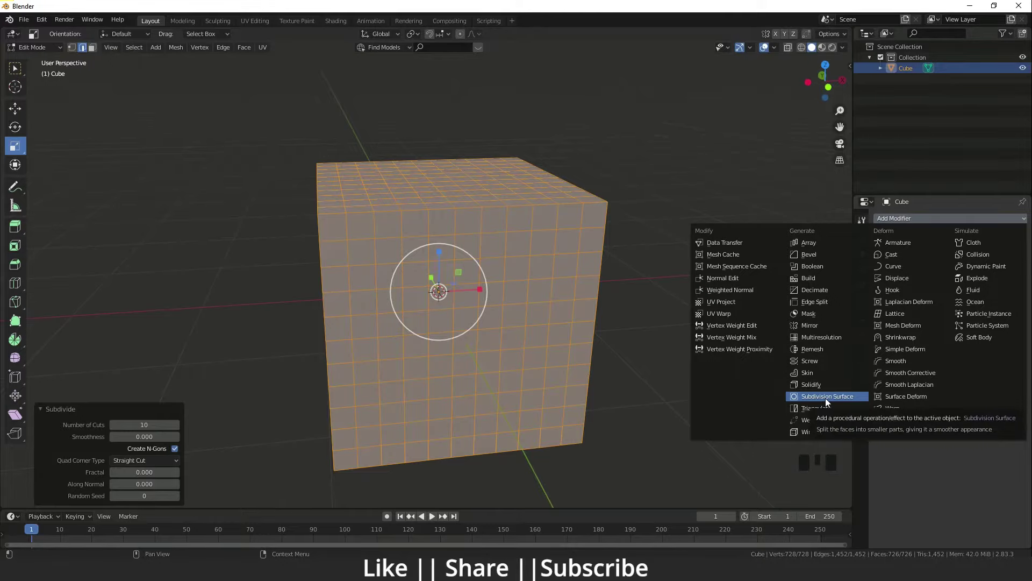
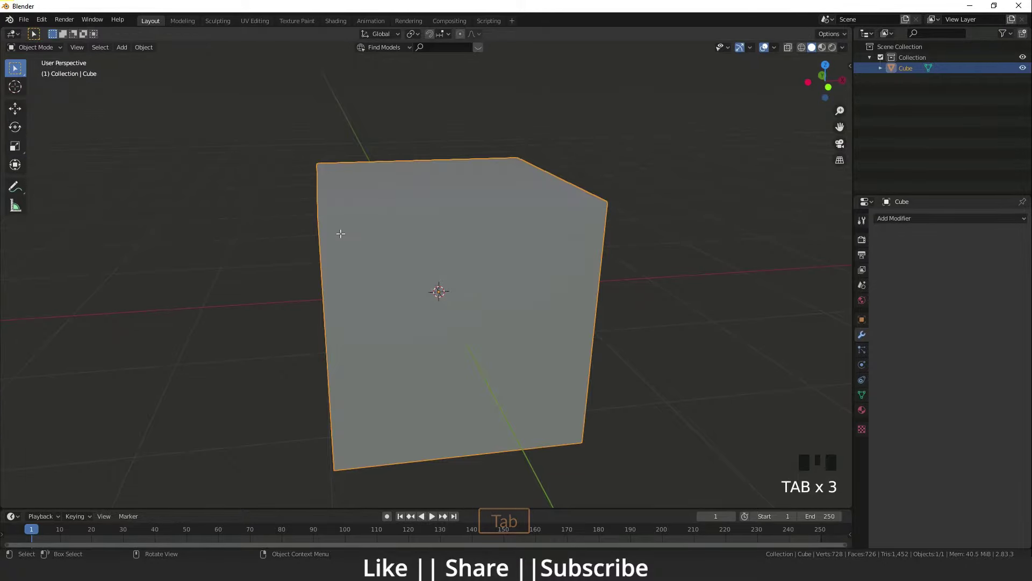
Step: Delete the subdivided cube and poke at adding and editing a replacement
{"action": "key", "text": "Delete"}
{"action": "key", "text": "shift+a"}
{"action": "key", "text": "Tab"}
{"action": "left_click_drag", "start_coordinate": [18, 286], "coordinate": [59, 315]}
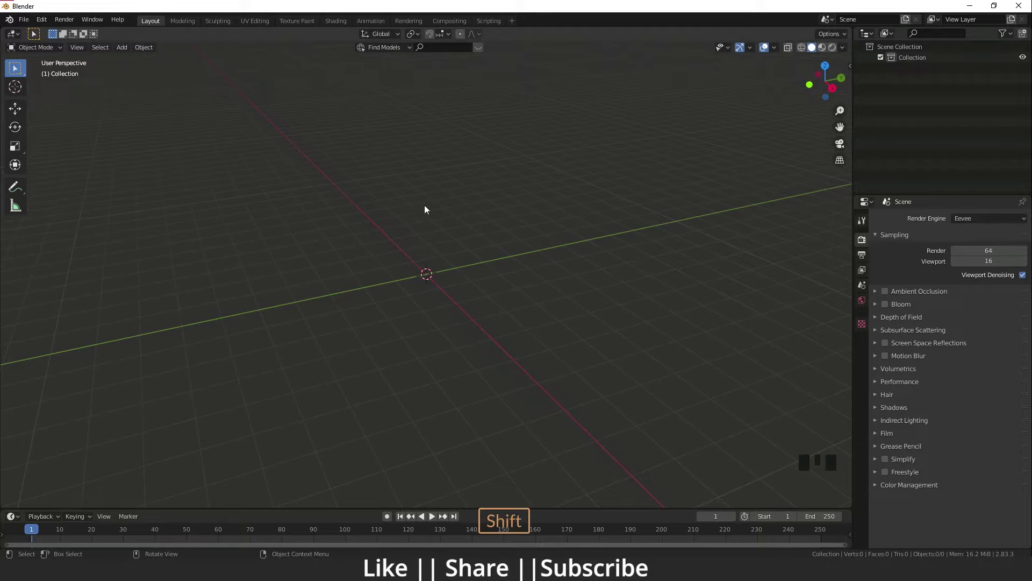
Step: Add a fresh default cube and enter edit mode with all its geometry selected
{"action": "key", "text": "shift+a"}
{"action": "scroll", "scroll_direction": "up", "scroll_amount": 3}
{"action": "left_click_drag", "start_coordinate": [406, 326], "coordinate": [465, 281]}
{"action": "key", "text": "Tab"}
{"action": "left_click_drag", "start_coordinate": [378, 326], "coordinate": [16, 289]}
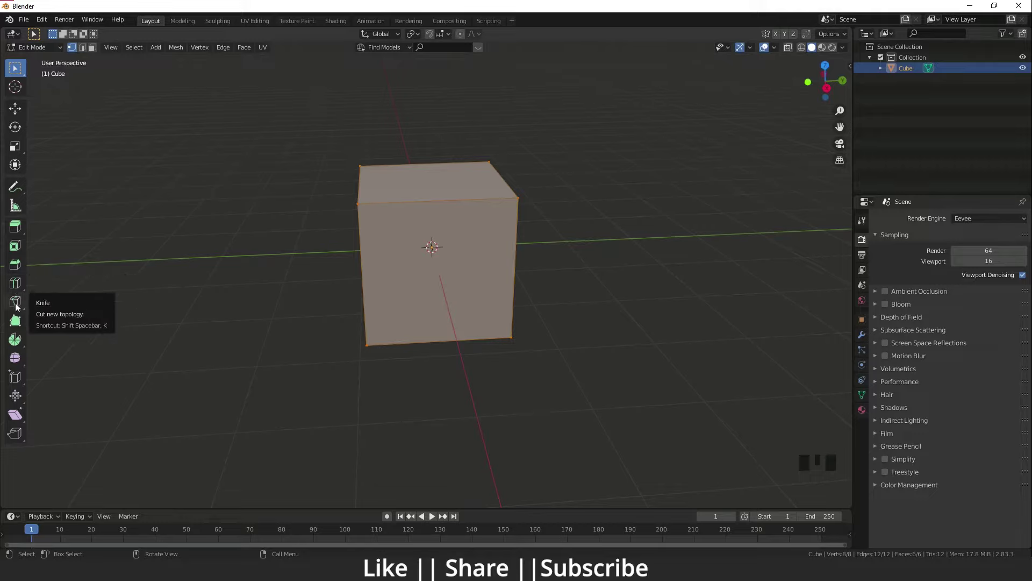
Step: Activate the Knife tool on the cube and view it straight from the front
{"action": "left_click_drag", "start_coordinate": [19, 308], "coordinate": [63, 316]}
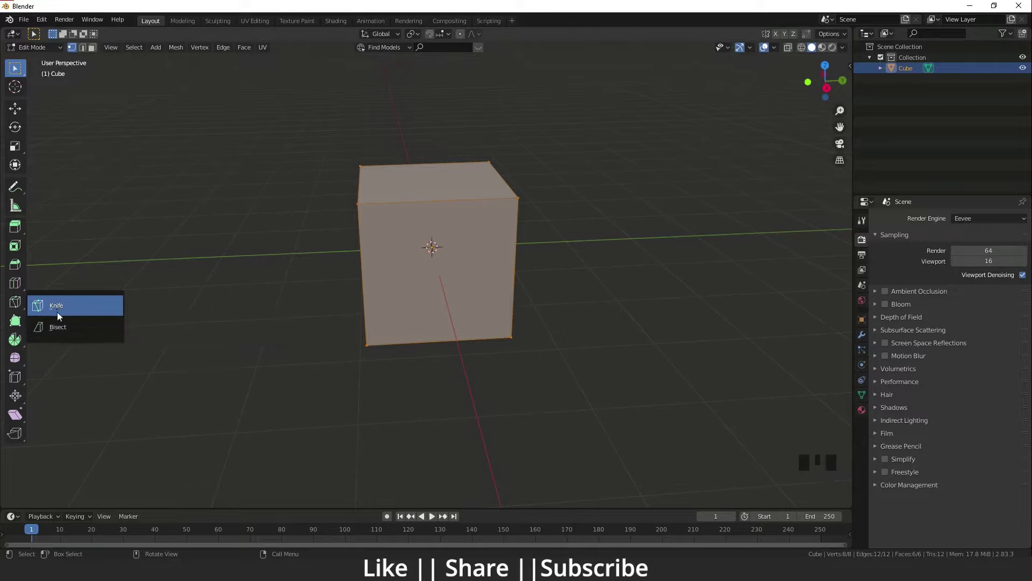
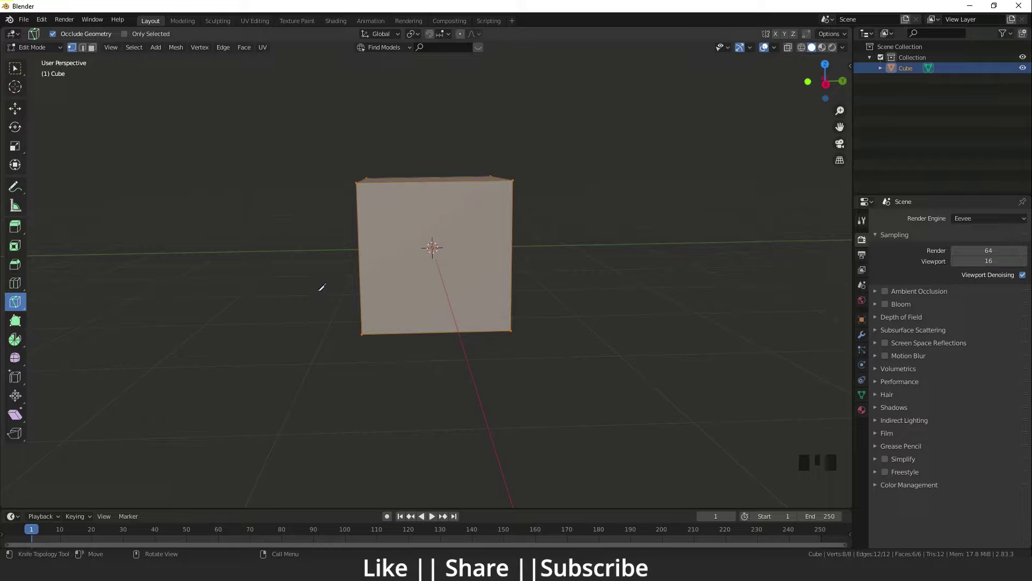
{"action": "key", "text": "`"}
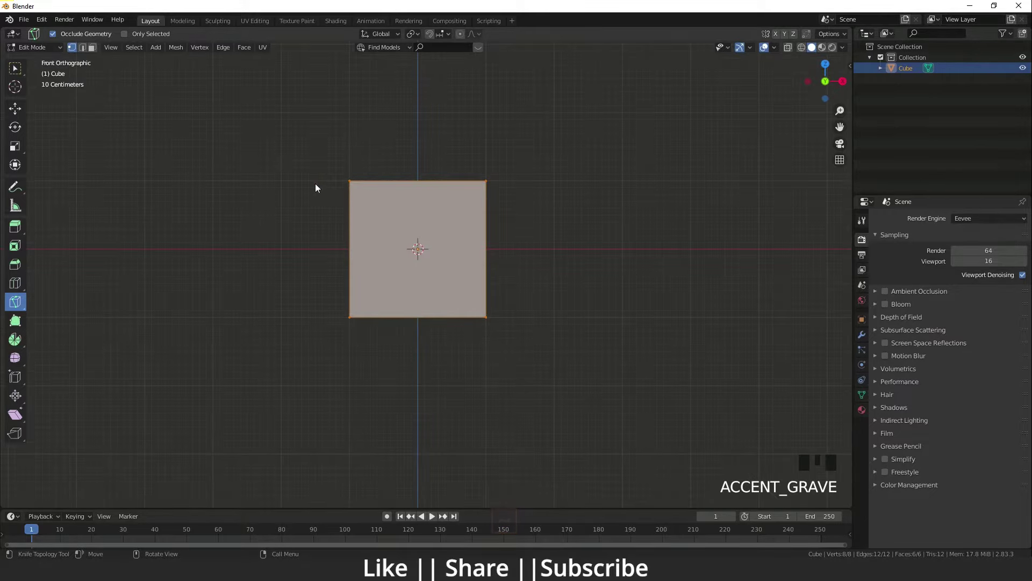
Step: Draw knife cuts across the cube's front face, then browse the Mesh menu toward Knife Project
{"action": "key", "text": "`"}
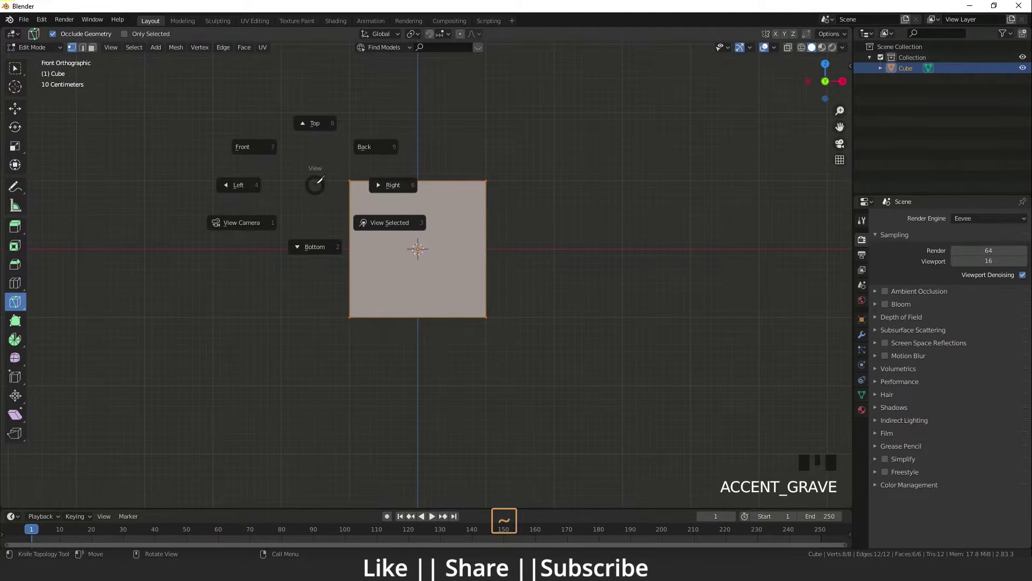
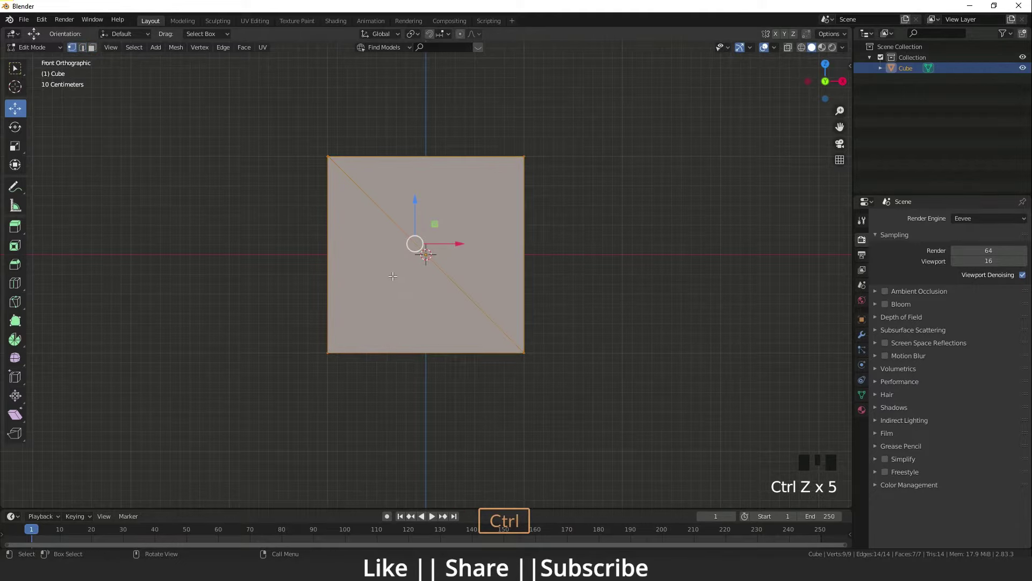
{"action": "key", "text": "k"}
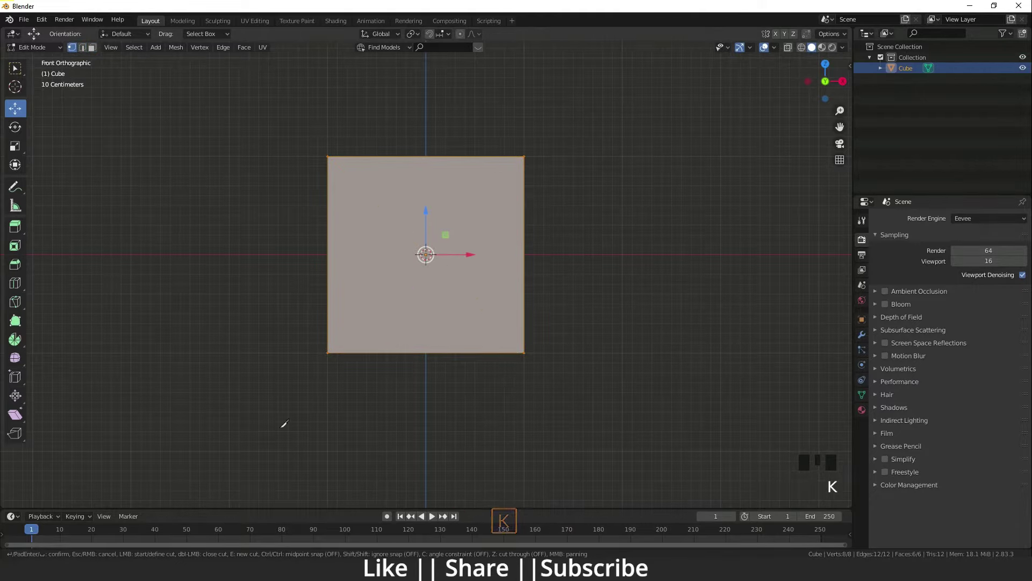
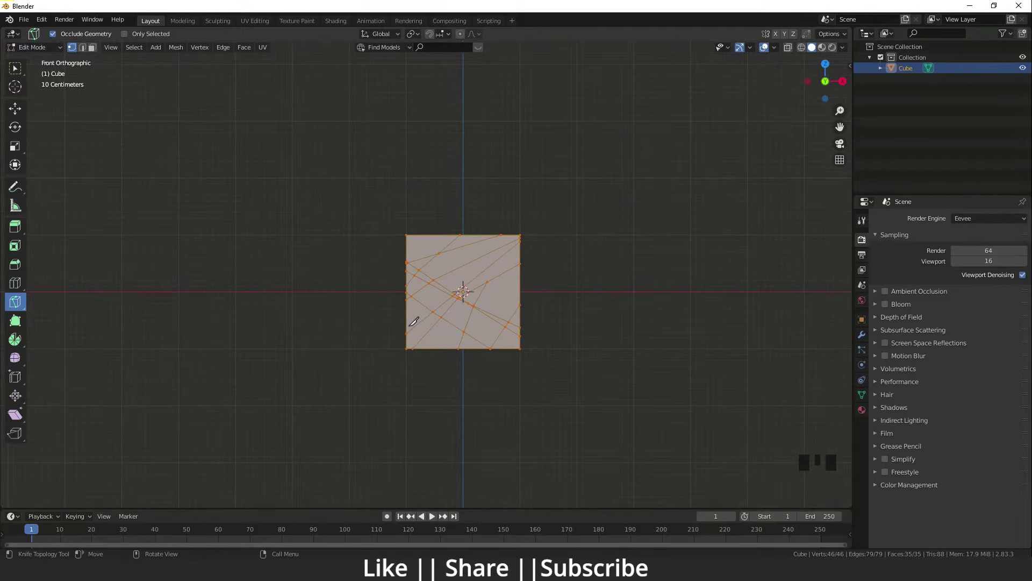
{"action": "left_click_drag", "start_coordinate": [175, 53], "coordinate": [205, 178]}
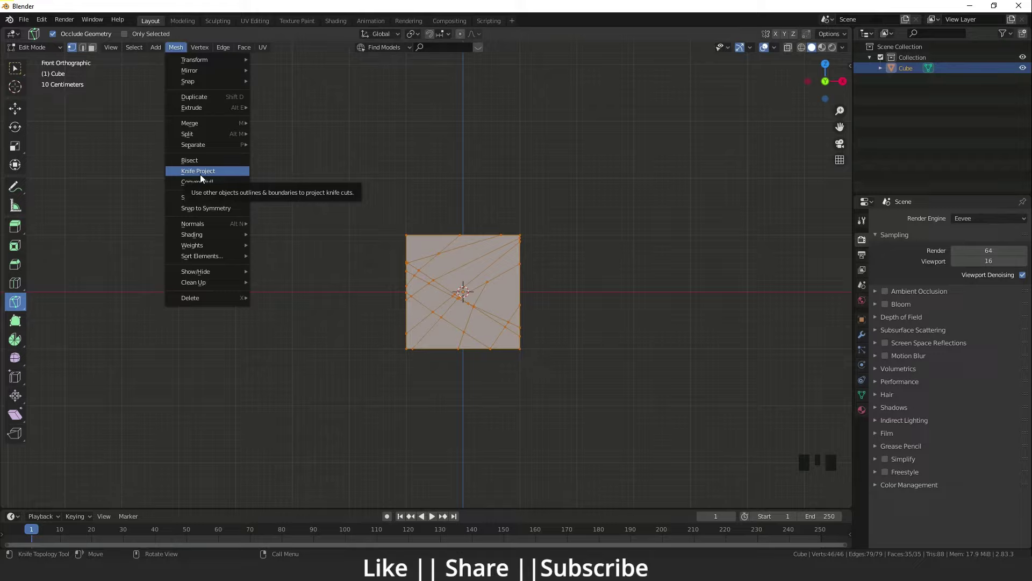
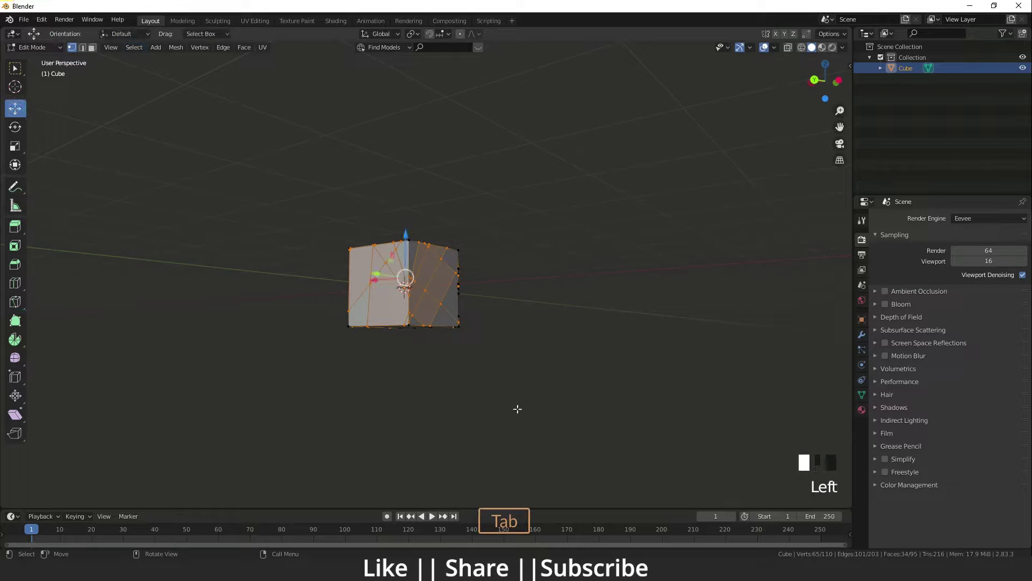
Step: Leave edit mode and replace the knife-cut cube with a fresh default cube
{"action": "key", "text": "Tab"}
{"action": "key", "text": "shift+a"}
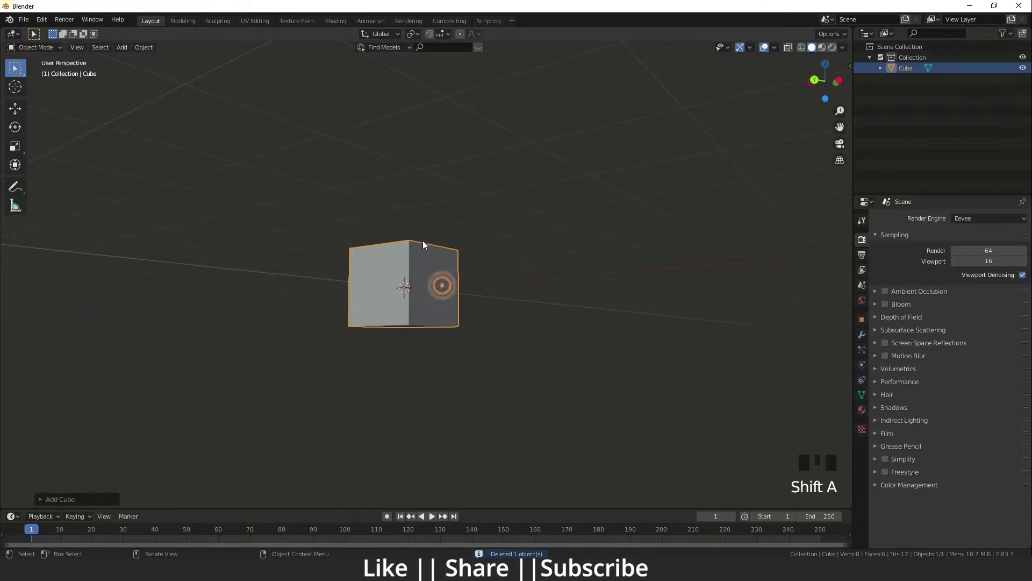
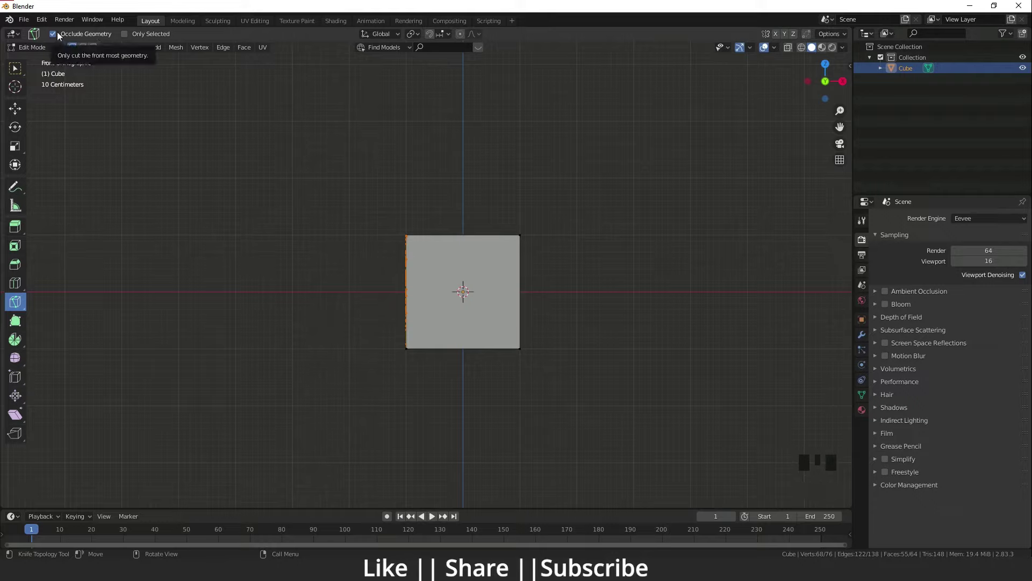
Step: With Occlude Geometry on, knife a web of diagonal cuts across the cube's front face
{"action": "left_click", "coordinate": [55, 38]}
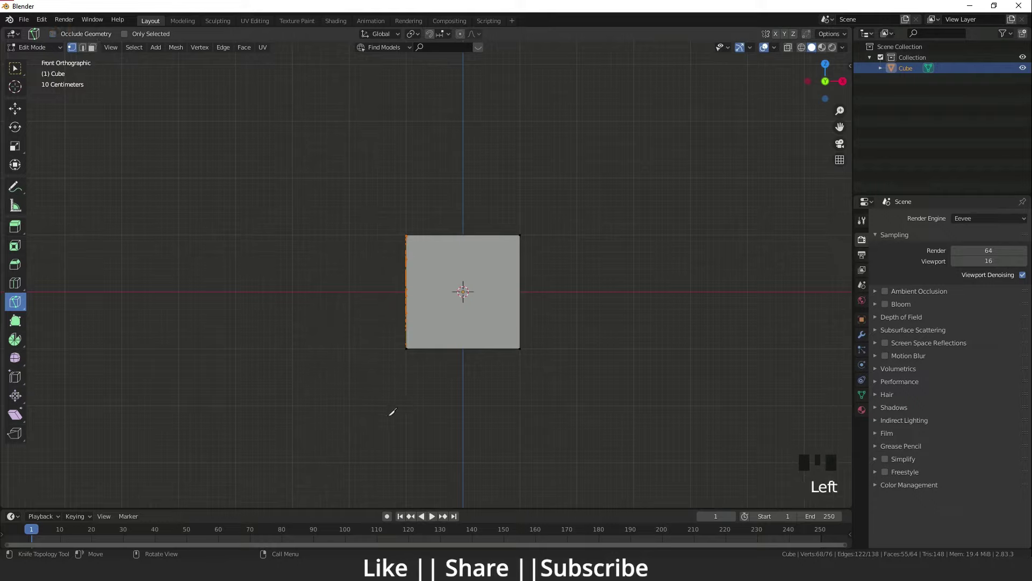
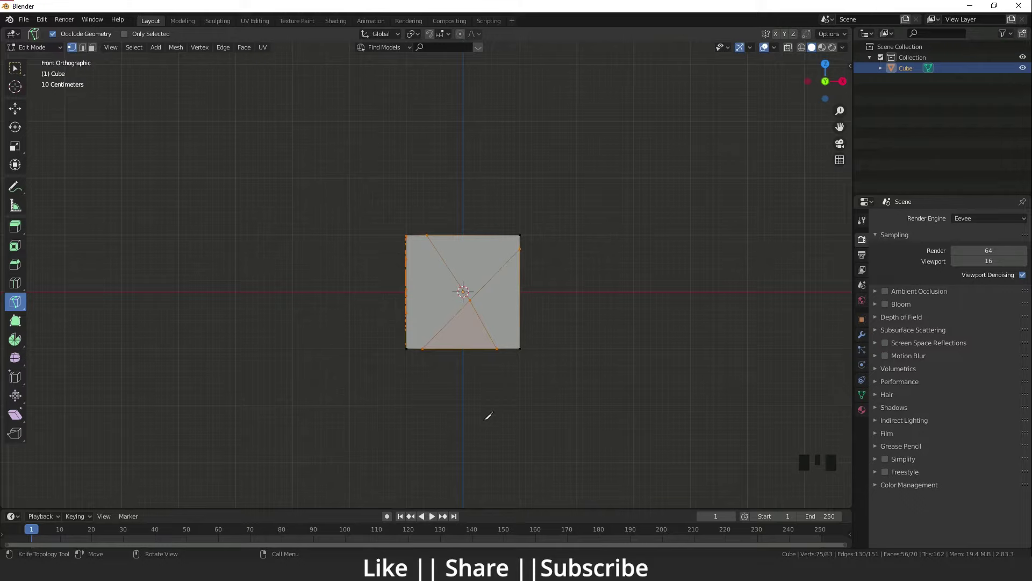
Step: Swap in a new cube, enter edit mode in Front view and untick Occlude Geometry for the knife
{"action": "key", "text": "`"}
{"action": "key", "text": "Tab"}
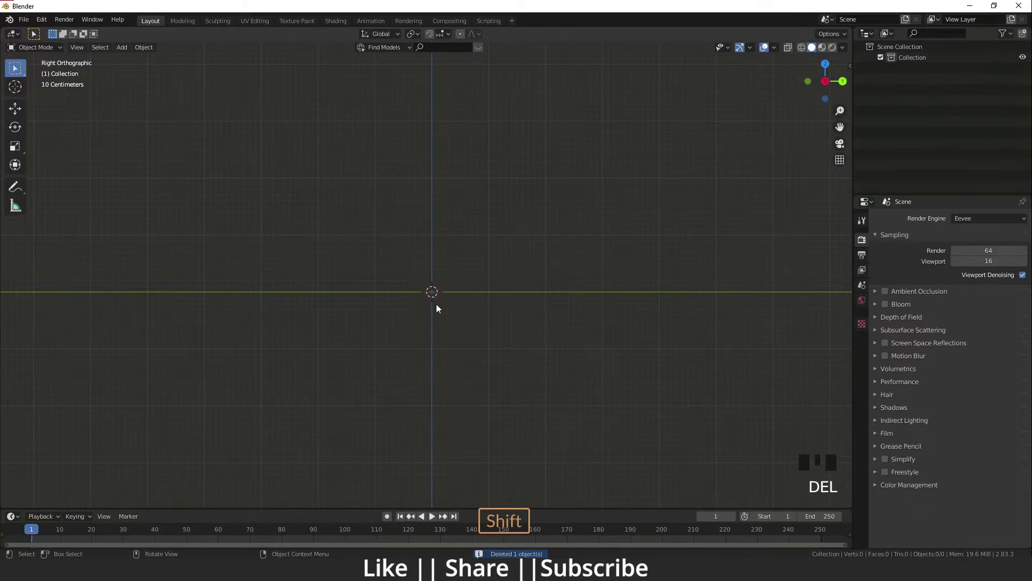
{"action": "key", "text": "shift+a"}
{"action": "key", "text": "`"}
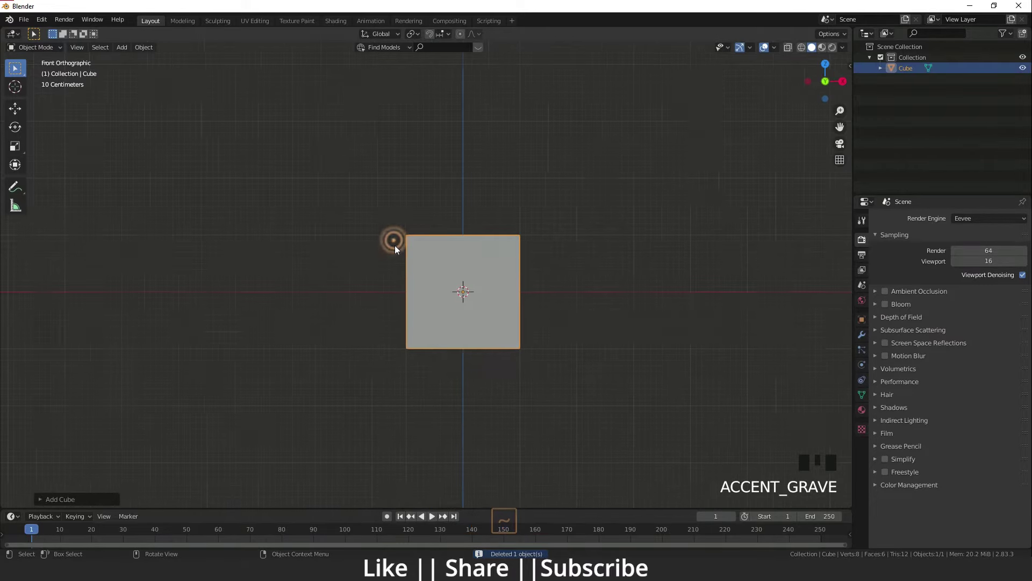
{"action": "key", "text": "Tab"}
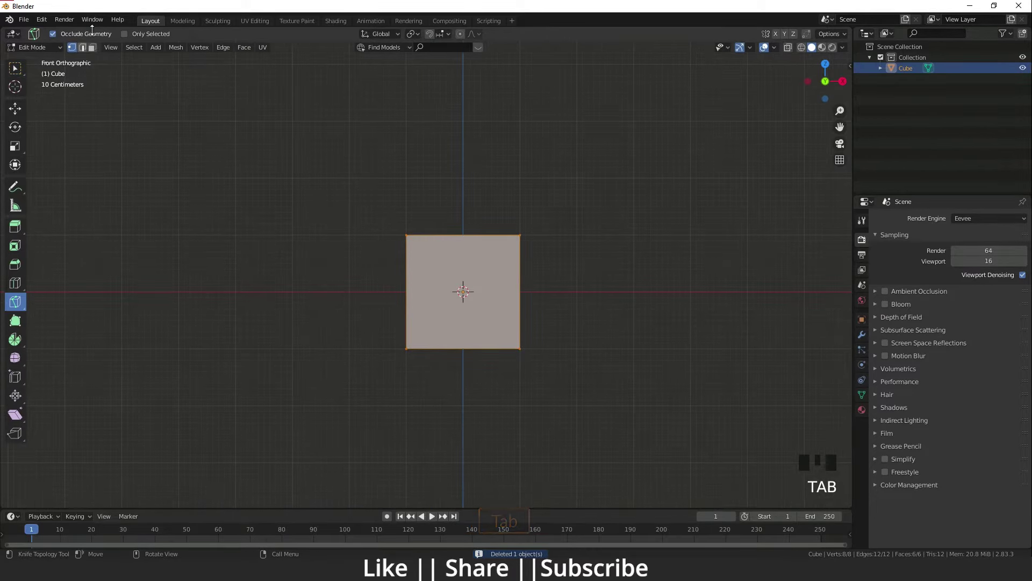
{"action": "left_click", "coordinate": [58, 36]}
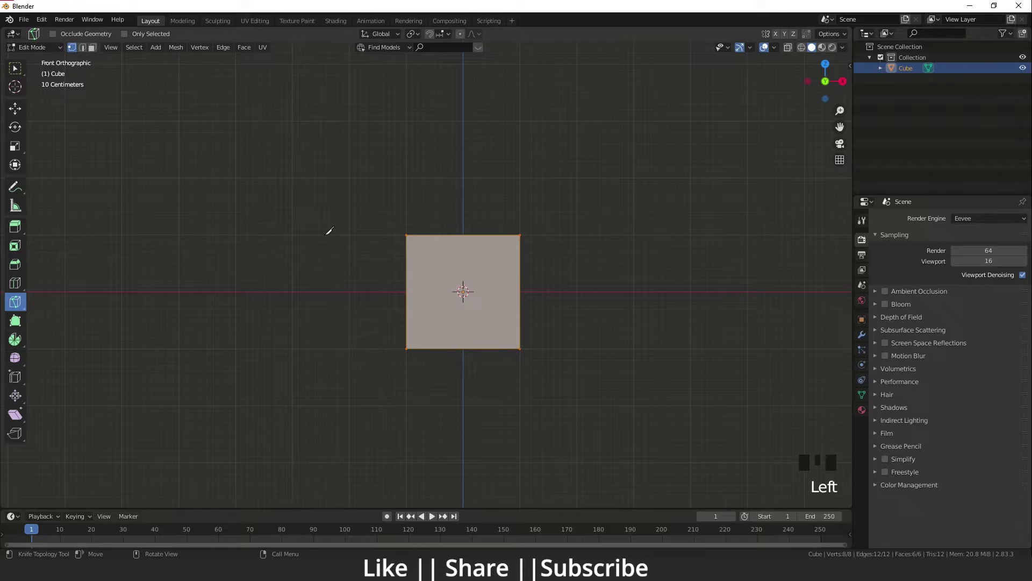
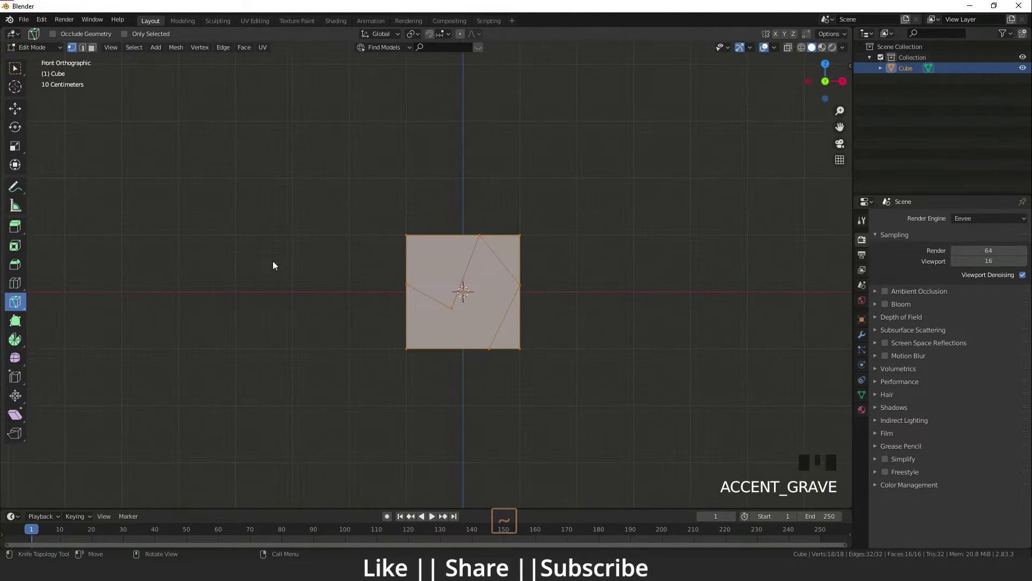
Step: Turn Occlude Geometry back on, test more knife cuts, then delete the cube
{"action": "key", "text": "`"}
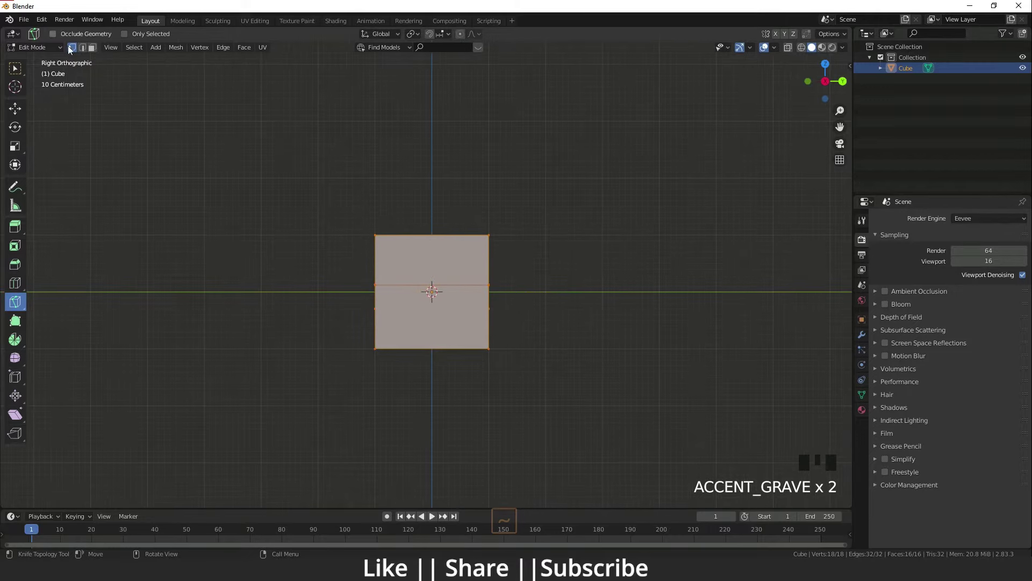
{"action": "left_click", "coordinate": [62, 39]}
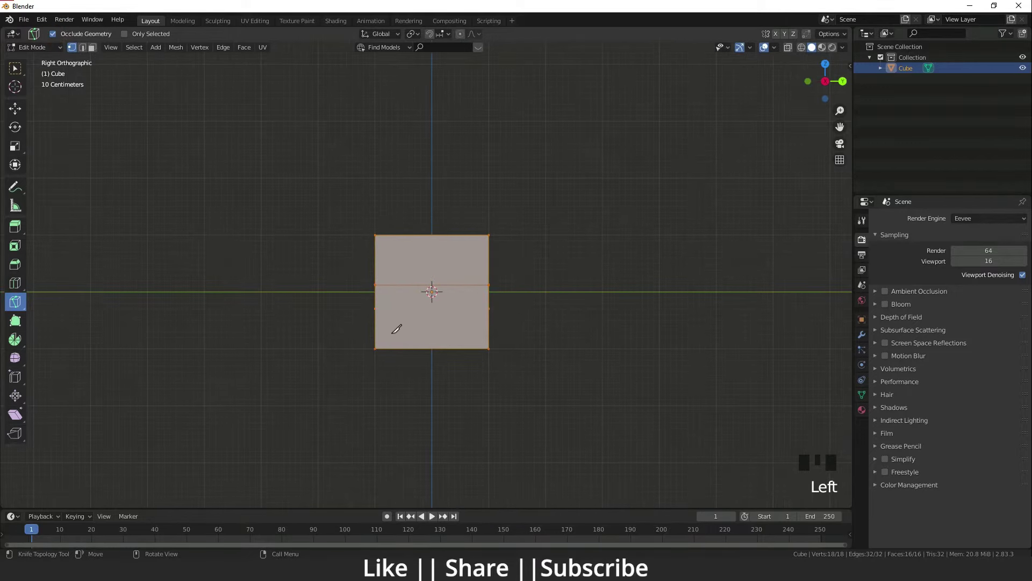
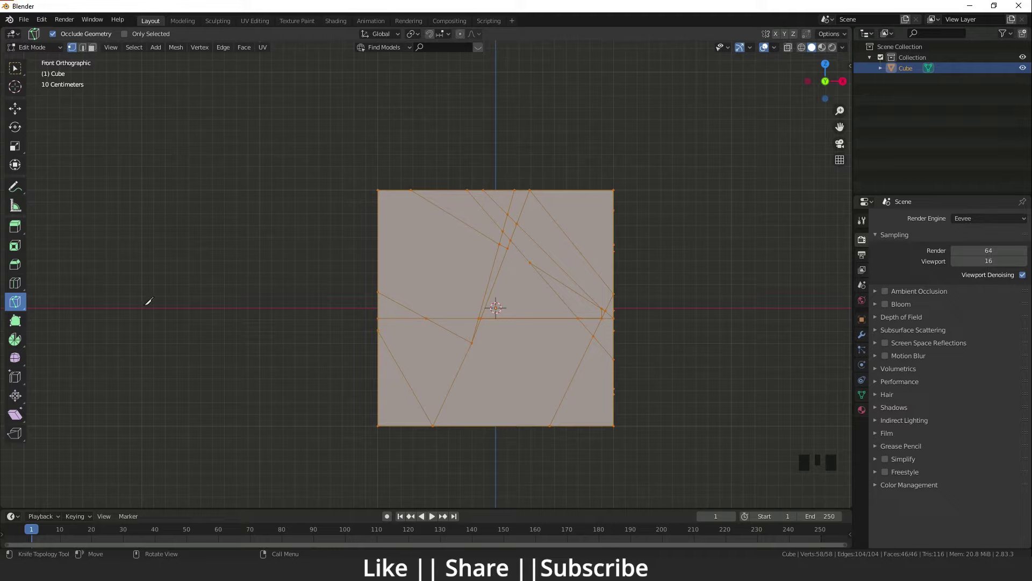
{"action": "left_click_drag", "start_coordinate": [19, 304], "coordinate": [63, 335]}
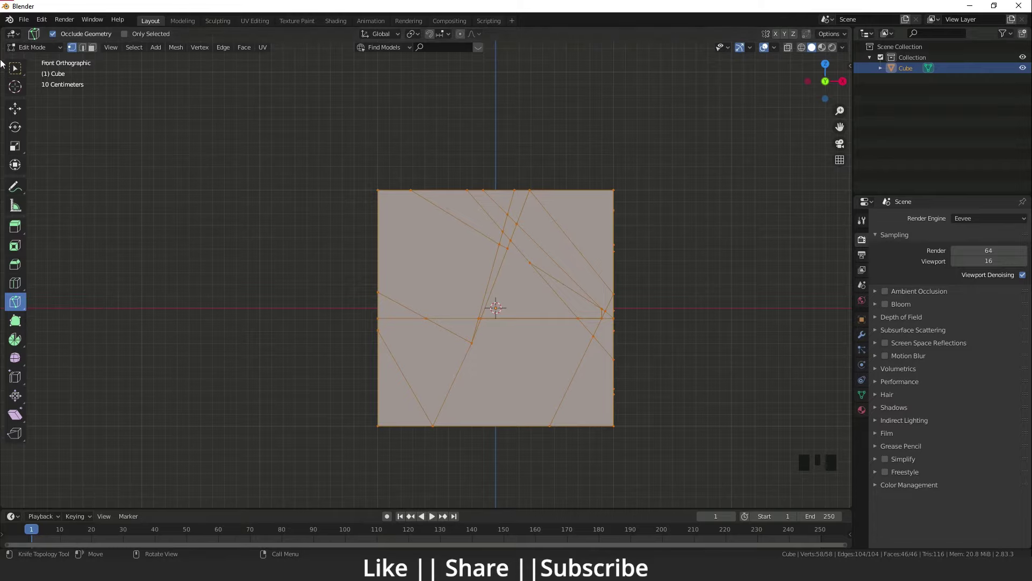
{"action": "left_click_drag", "start_coordinate": [13, 104], "coordinate": [477, 302]}
Step: Clear the scene and add the Suzanne monkey head, orbiting to view it
{"action": "key", "text": "Tab"}
{"action": "key", "text": "Delete"}
{"action": "key", "text": "shift+a"}
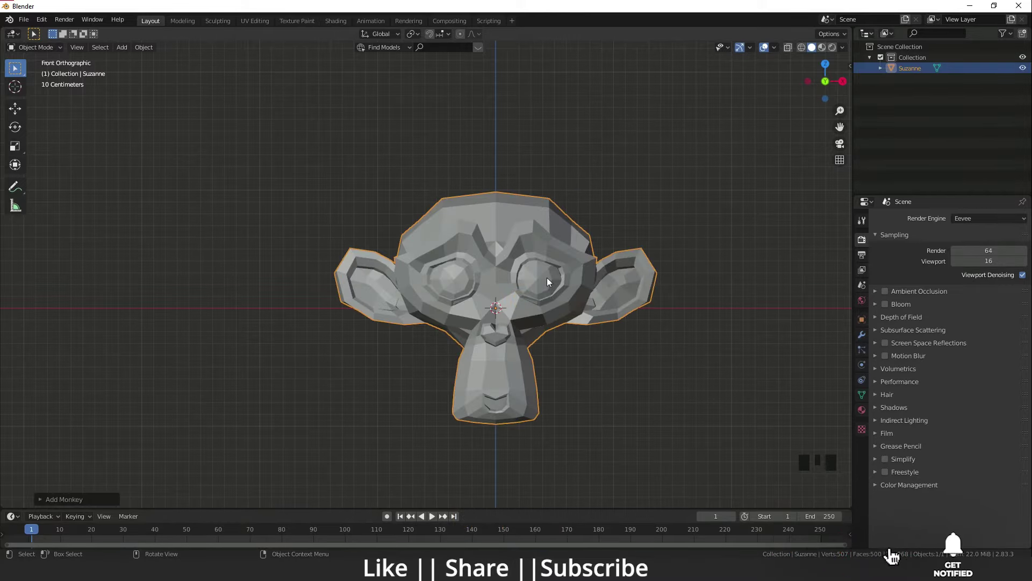
{"action": "scroll", "scroll_direction": "down", "scroll_amount": 3}
{"action": "left_click_drag", "start_coordinate": [550, 289], "coordinate": [483, 257]}
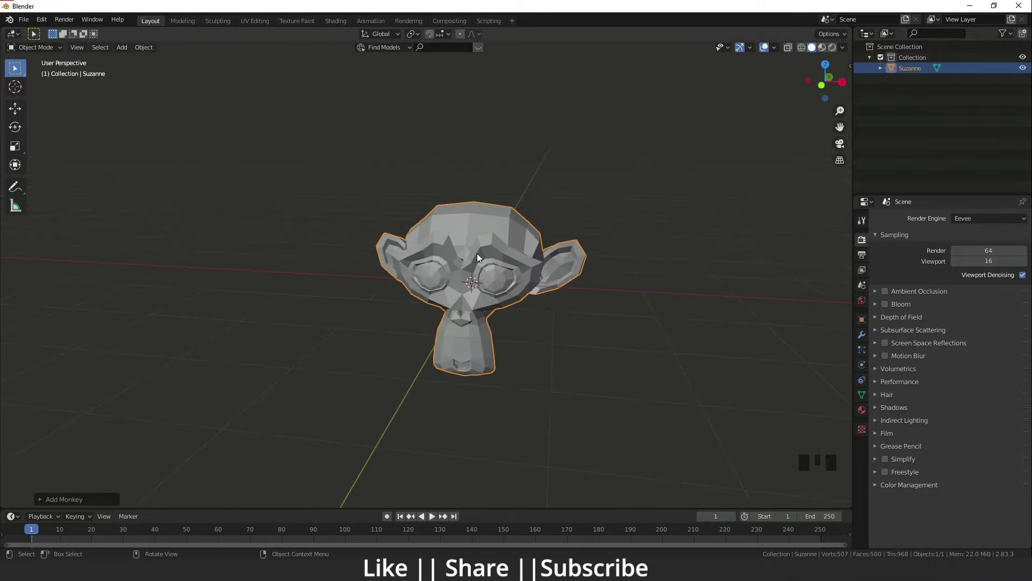
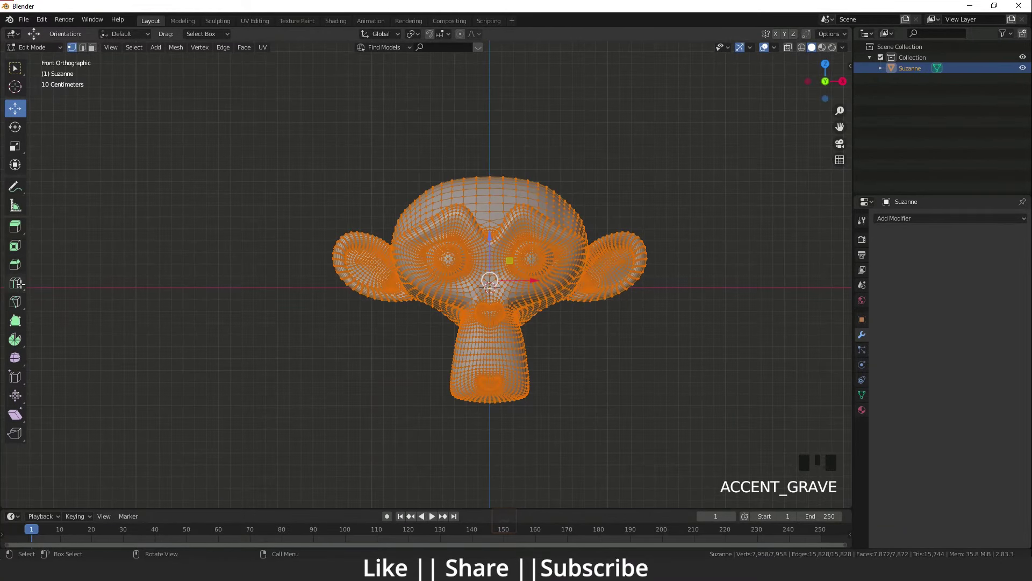
Step: With the Bisect tool in edge mode, cut a line across Suzanne's head and flip the plane
{"action": "left_click_drag", "start_coordinate": [12, 307], "coordinate": [53, 49]}
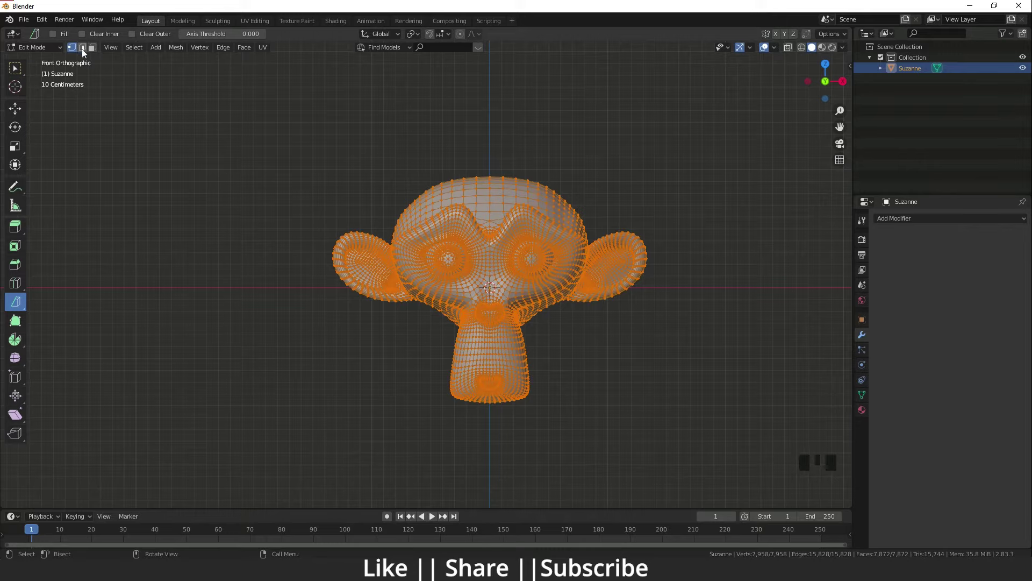
{"action": "left_click", "coordinate": [86, 54]}
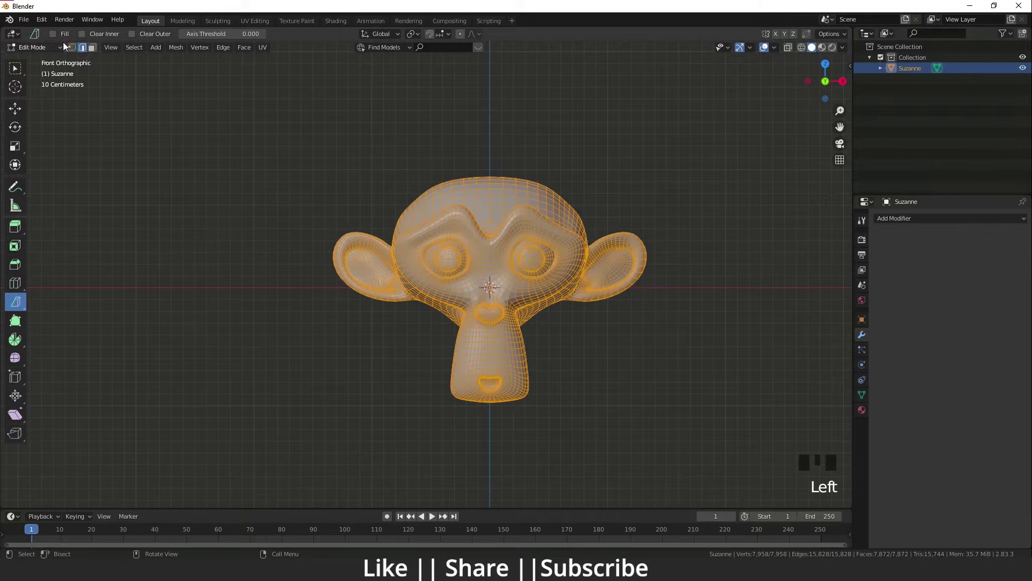
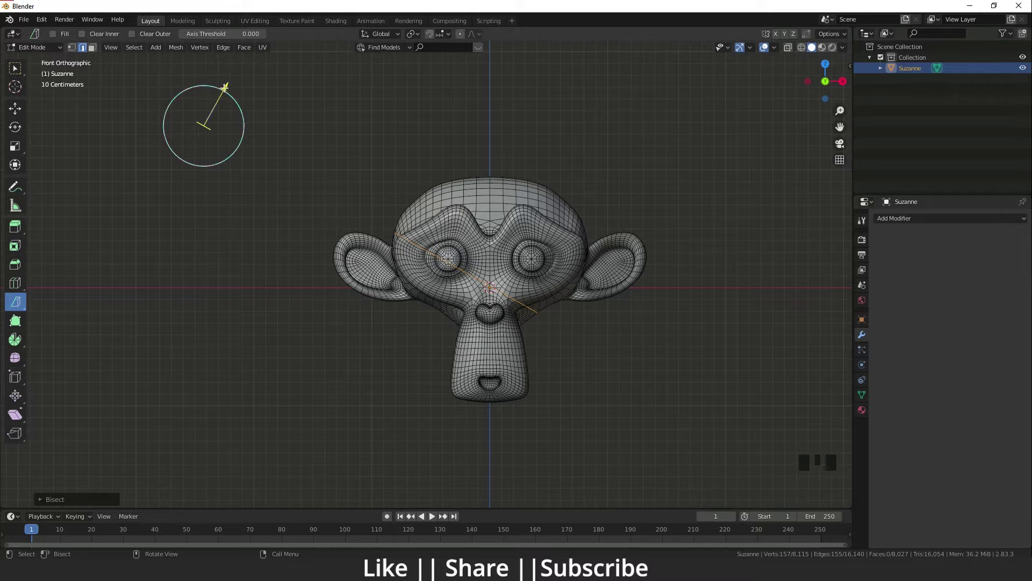
{"action": "left_click", "coordinate": [227, 81]}
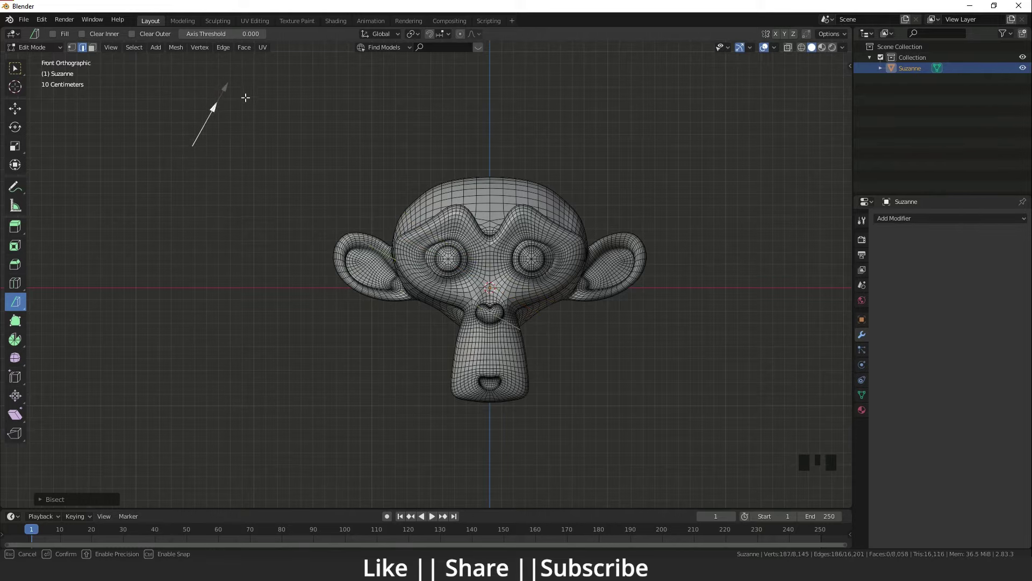
{"action": "left_click", "coordinate": [255, 111]}
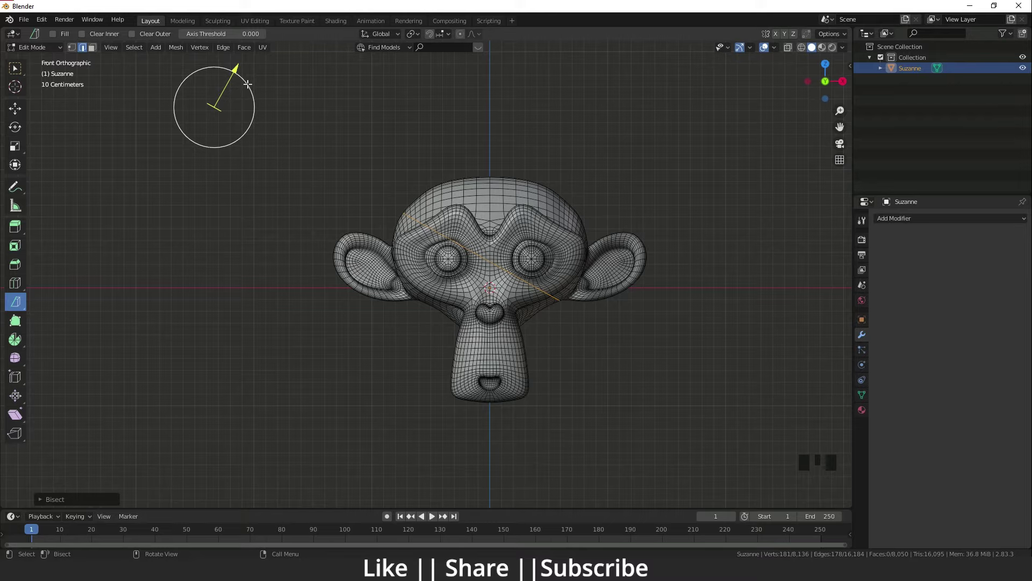
{"action": "left_click", "coordinate": [249, 82]}
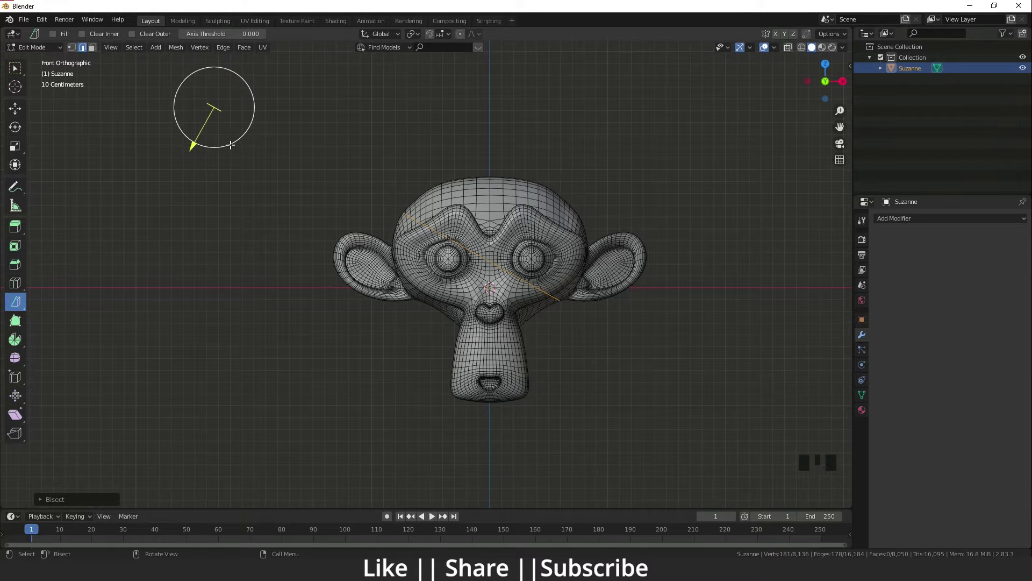
Step: Orbit to a new angle, start another bisect cut, then face the model from the front
{"action": "scroll", "scroll_direction": "down", "scroll_amount": 3}
{"action": "left_click_drag", "start_coordinate": [281, 158], "coordinate": [269, 177]}
{"action": "left_click", "coordinate": [269, 178]}
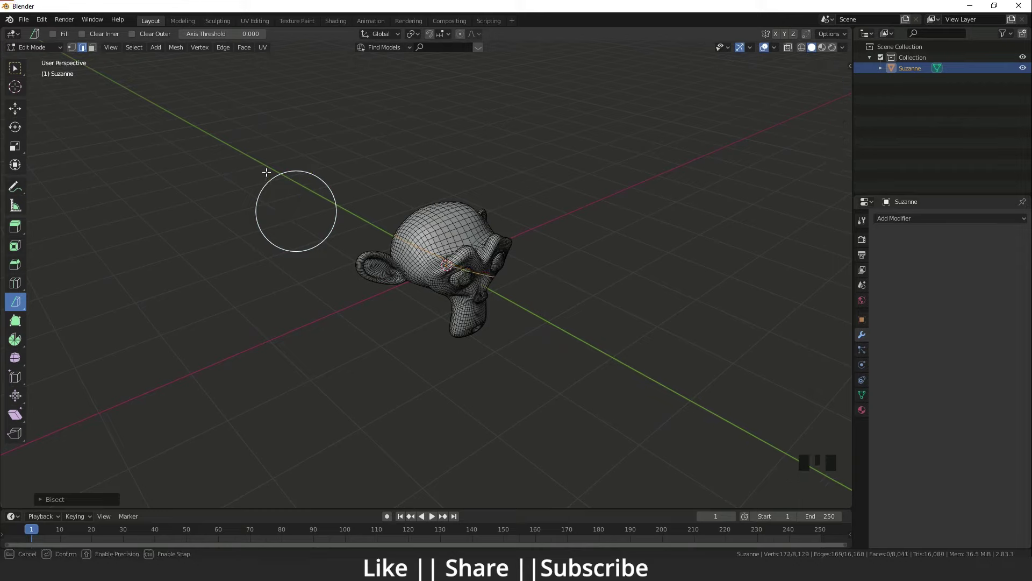
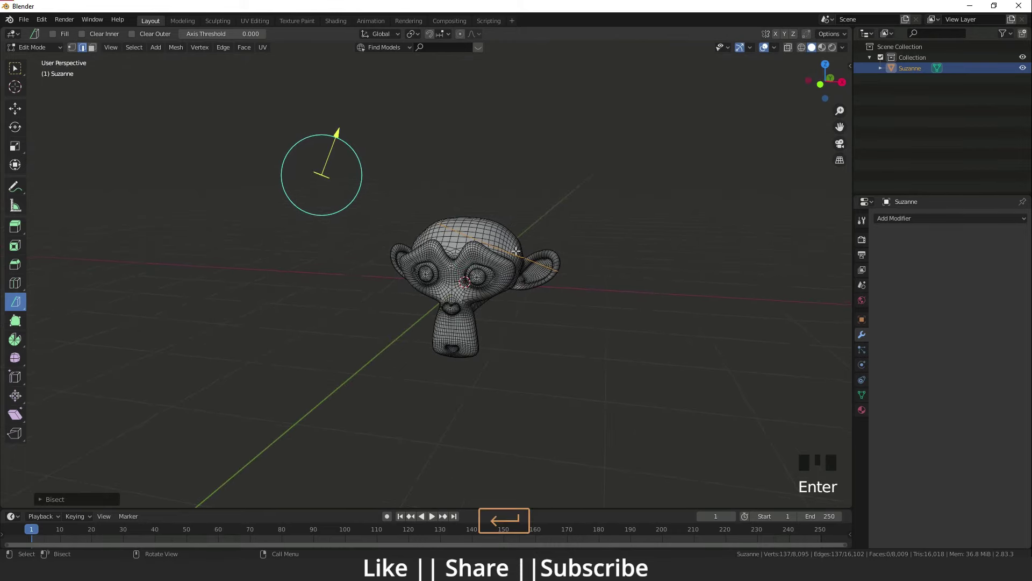
{"action": "scroll", "scroll_direction": "down", "scroll_amount": 3}
{"action": "scroll", "scroll_direction": "up", "scroll_amount": 3}
{"action": "key", "text": "Return"}
{"action": "key", "text": "Return"}
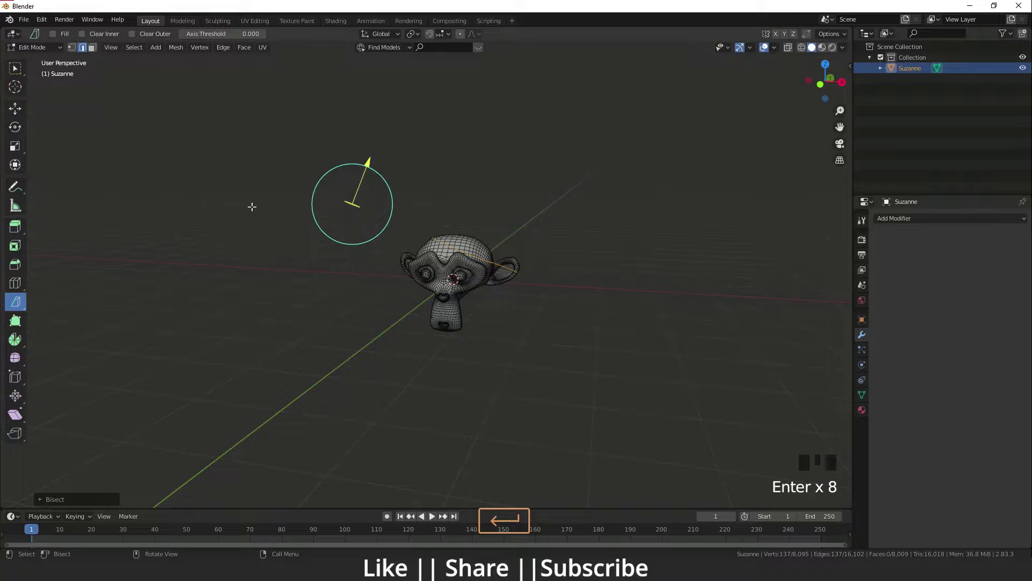
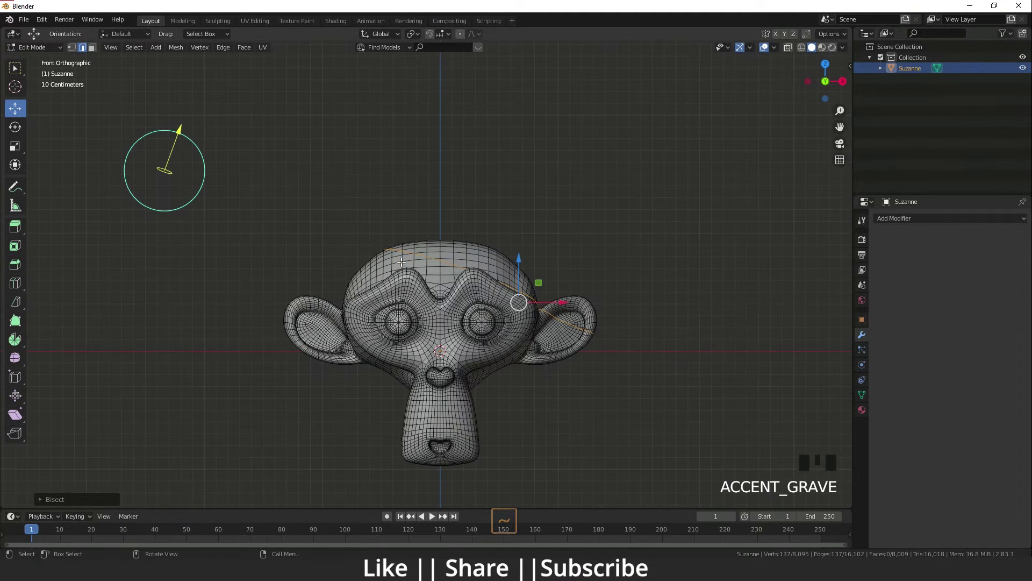
Step: Zoom in on Suzanne's head to see the thin diagonal bisect edge
{"action": "left_click", "coordinate": [401, 188]}
{"action": "scroll", "scroll_direction": "up", "scroll_amount": 3}
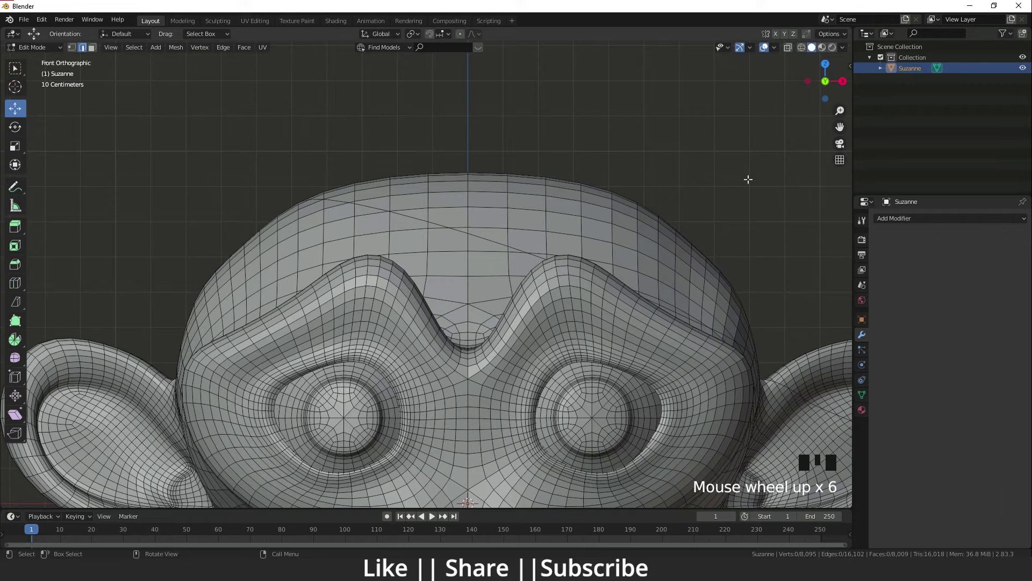
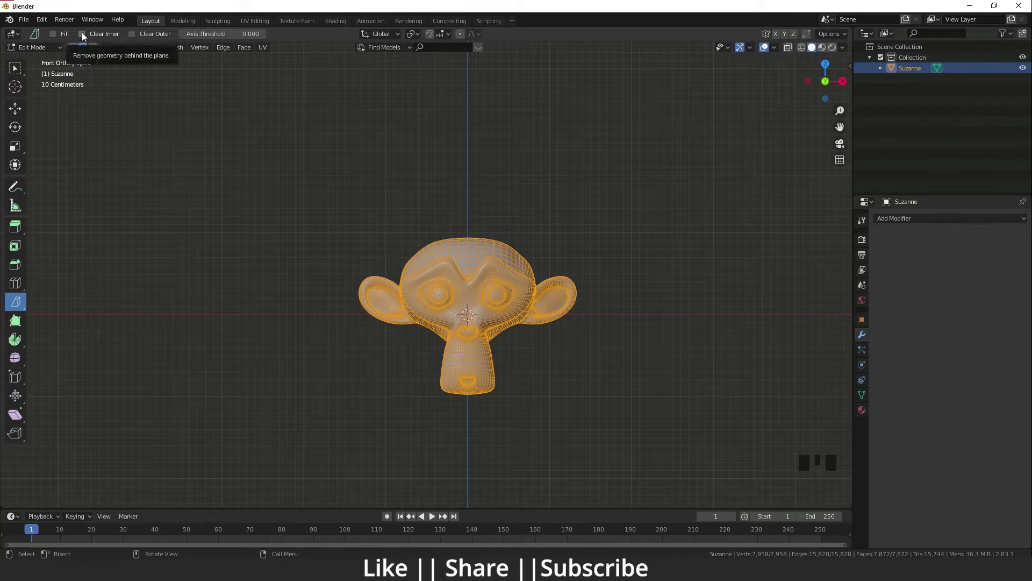
Step: Enable Clear Inner and start a diagonal bisect line across Suzanne
{"action": "left_click", "coordinate": [86, 37]}
{"action": "left_click", "coordinate": [228, 154]}
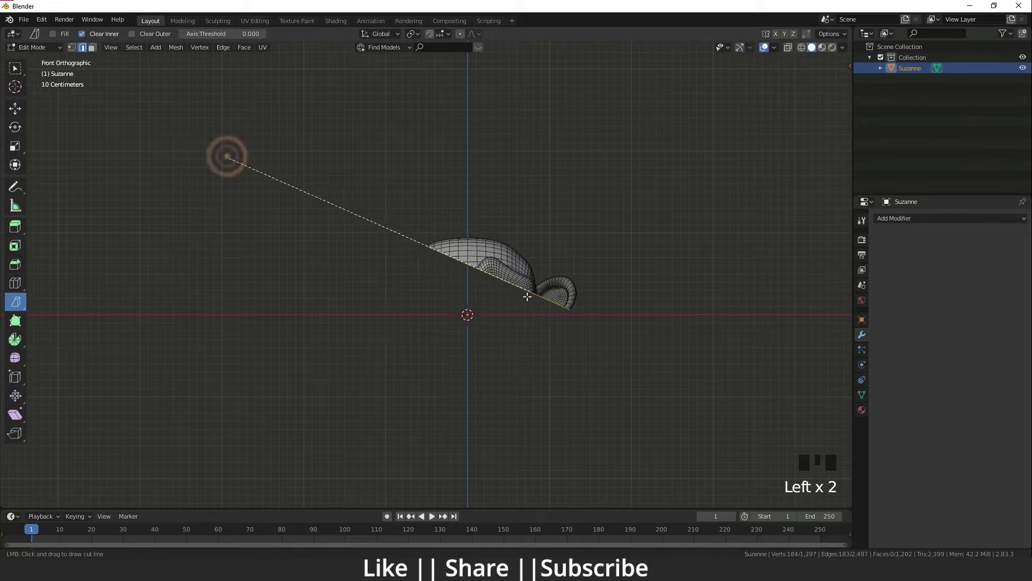
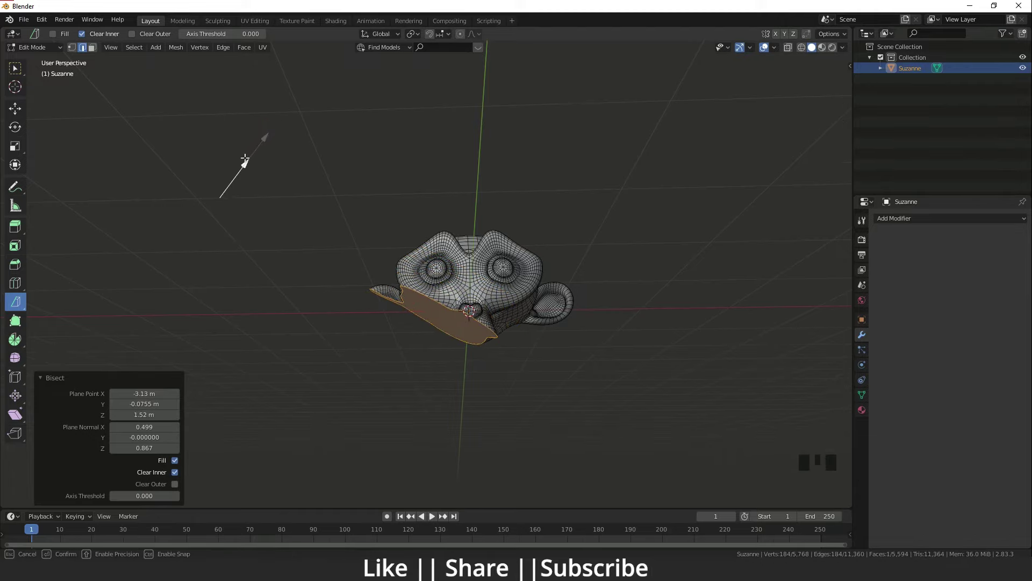
Step: Toggle Fill off and on, then enable Clear Outer, leaving one flat filled face
{"action": "left_click_drag", "start_coordinate": [457, 289], "coordinate": [181, 463]}
{"action": "left_click", "coordinate": [181, 463]}
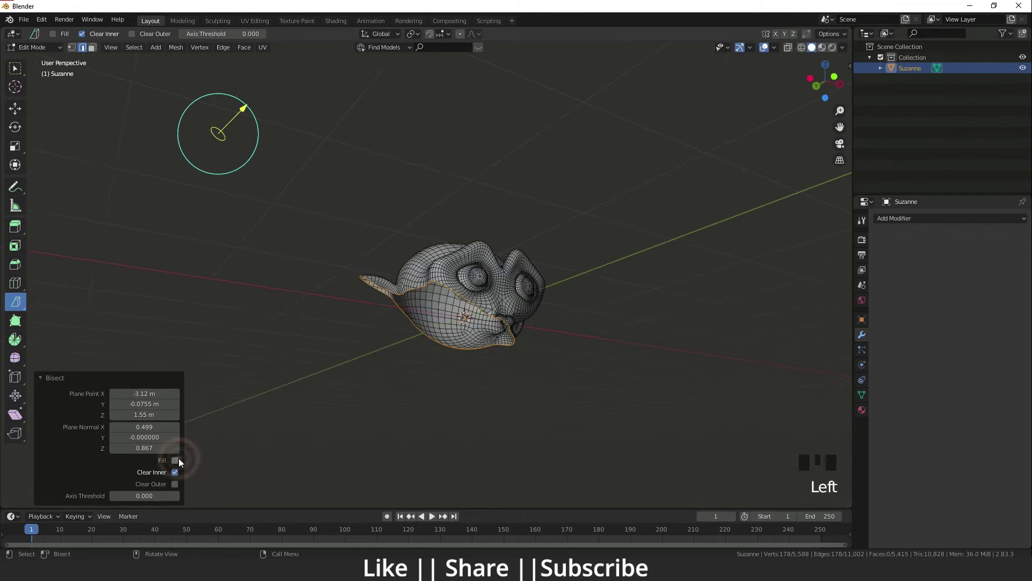
{"action": "left_click", "coordinate": [180, 463]}
{"action": "left_click", "coordinate": [176, 492]}
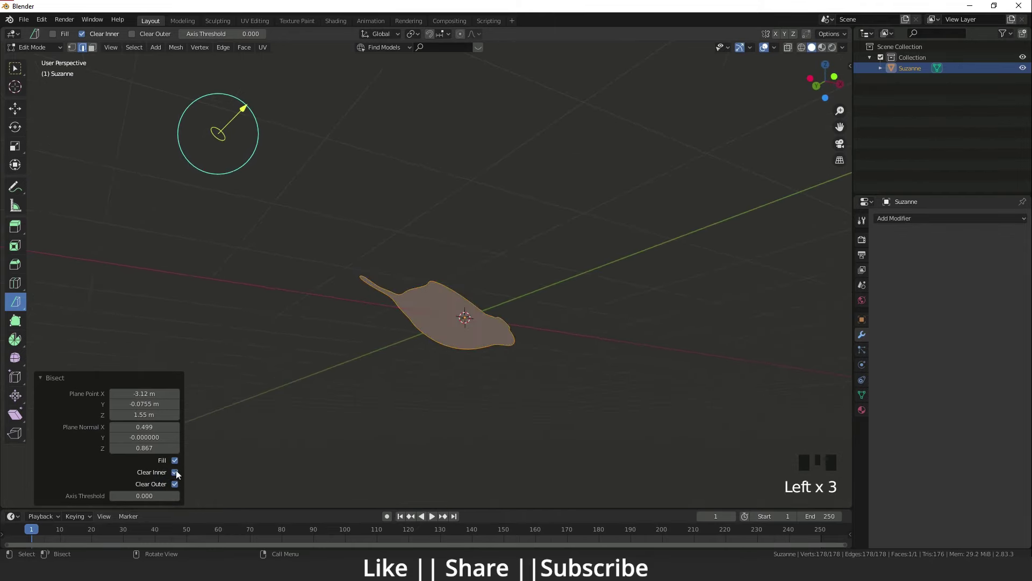
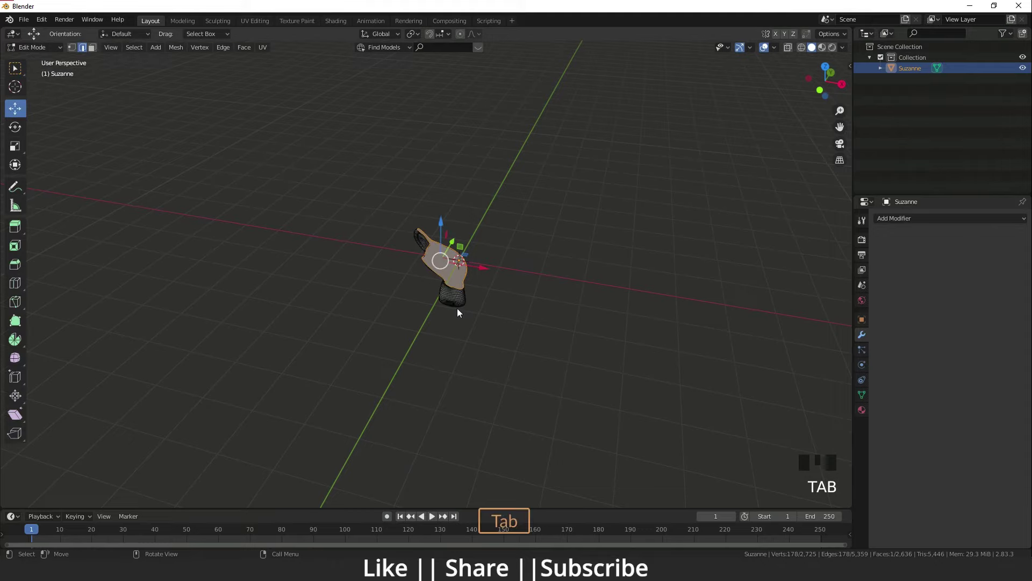
Step: Return to Object Mode and delete the cut-down Suzanne from the scene
{"action": "left_click_drag", "start_coordinate": [457, 274], "coordinate": [462, 256]}
{"action": "key", "text": "Tab"}
{"action": "scroll", "scroll_direction": "up", "scroll_amount": 3}
{"action": "key", "text": "Delete"}
{"action": "scroll", "scroll_direction": "down", "scroll_amount": 3}
{"action": "middle_click", "coordinate": [344, 268]}
{"action": "key", "text": "`"}
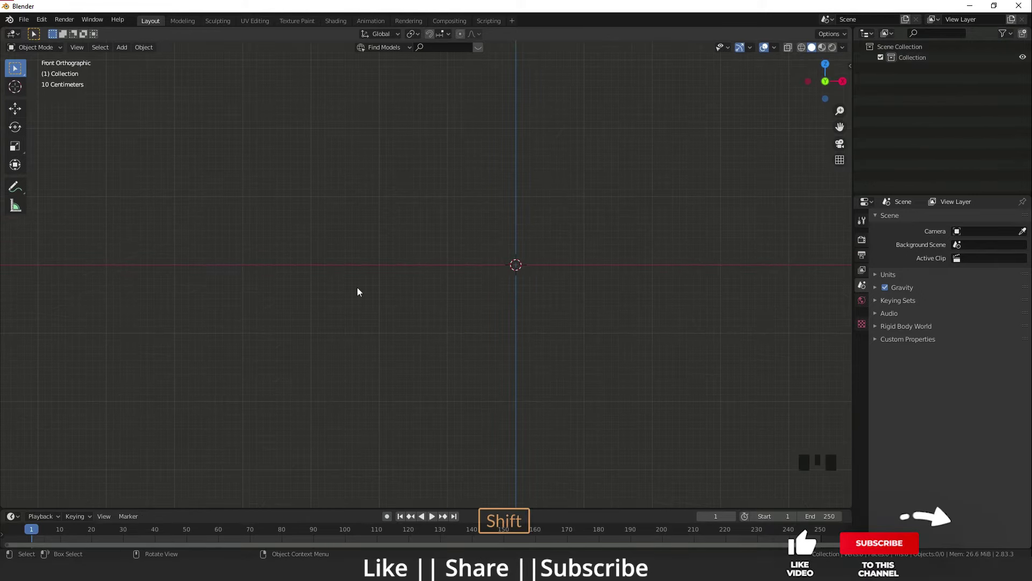
Step: From top view, add a text object and edit it to read Blender
{"action": "left_click_drag", "start_coordinate": [536, 278], "coordinate": [392, 236]}
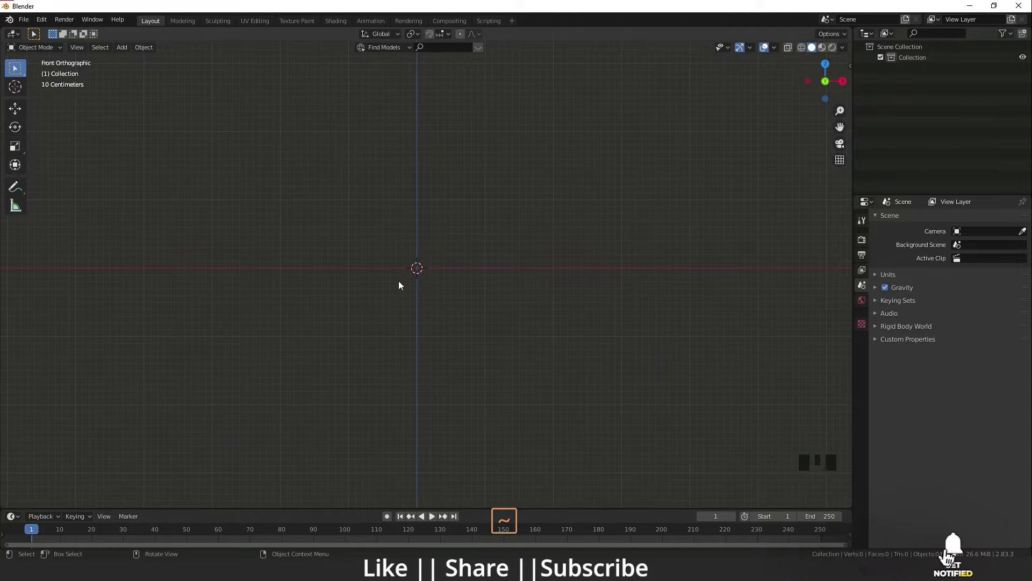
{"action": "key", "text": "`"}
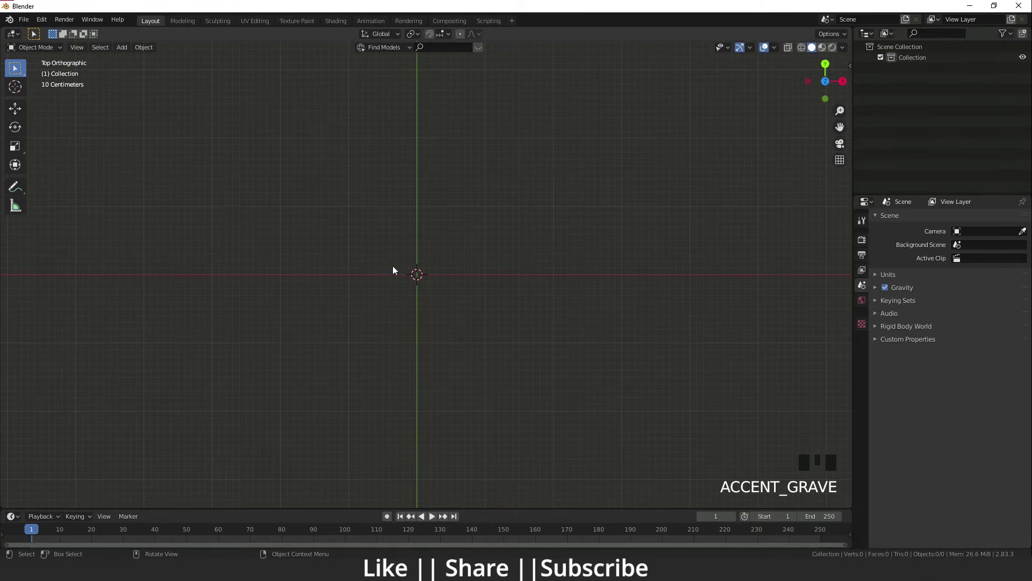
{"action": "key", "text": "shift+a"}
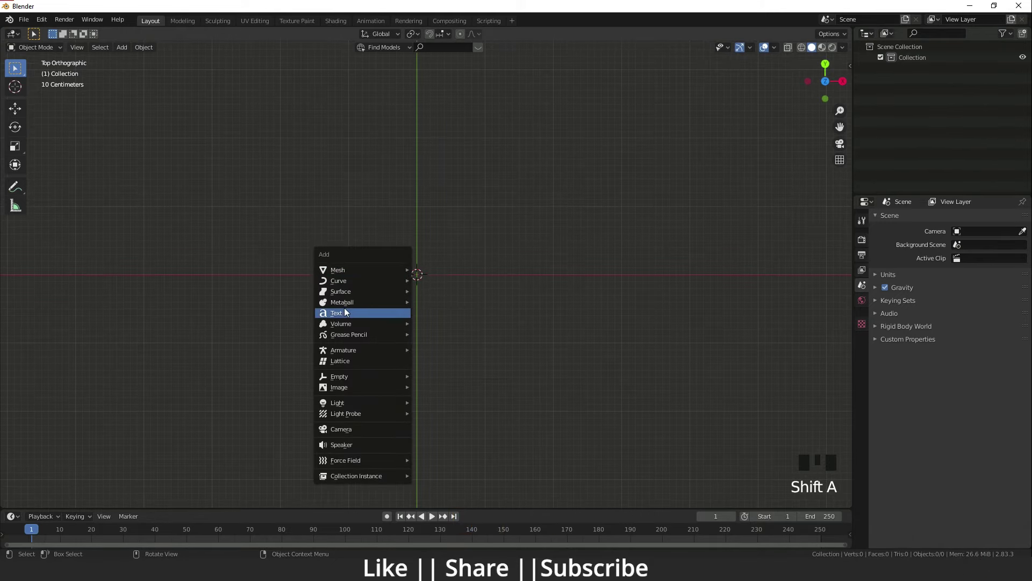
{"action": "key", "text": "Tab"}
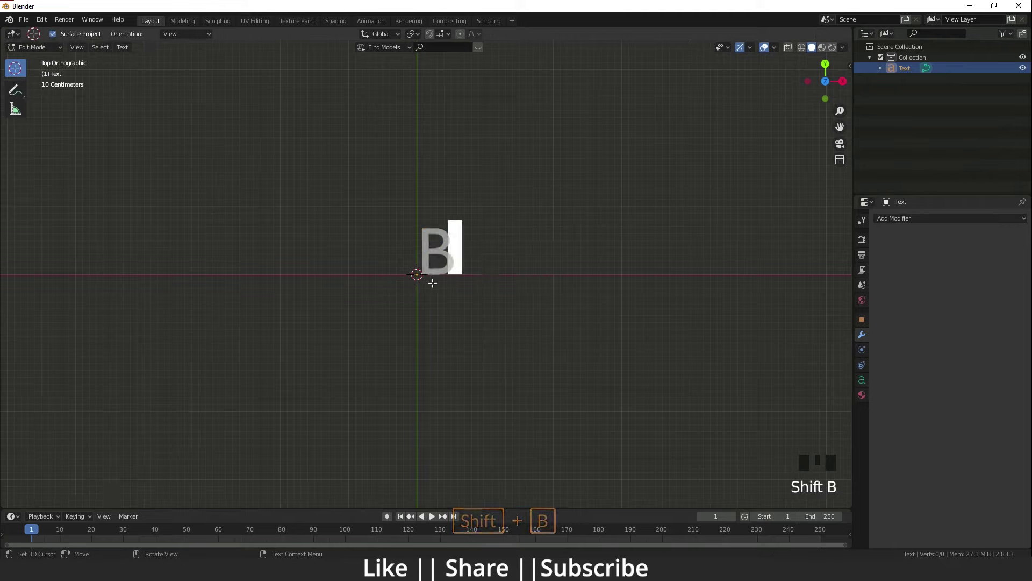
{"action": "key", "text": "l"}
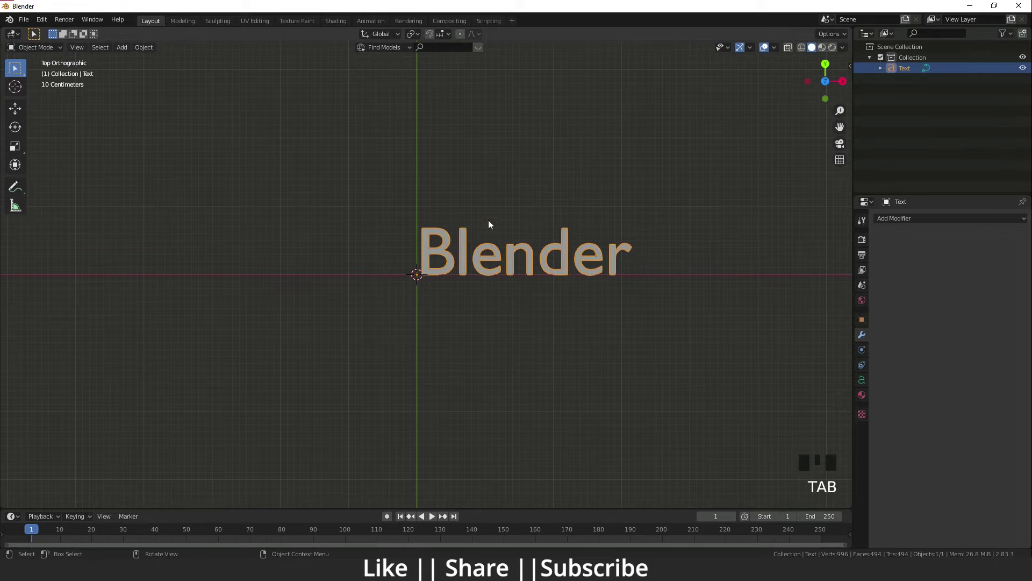
Step: Add a default cylinder at the origin beside the text
{"action": "scroll", "scroll_direction": "down", "scroll_amount": 3}
{"action": "scroll", "scroll_direction": "up", "scroll_amount": 3}
{"action": "left_click_drag", "start_coordinate": [534, 275], "coordinate": [438, 269]}
{"action": "key", "text": "shift+a"}
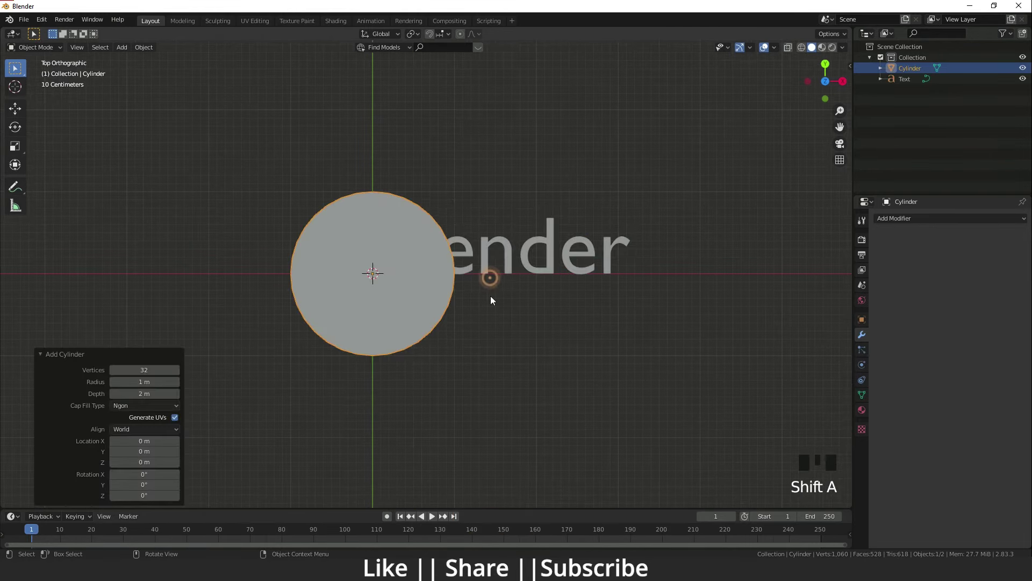
{"action": "scroll", "scroll_direction": "down", "scroll_amount": 3}
{"action": "middle_click", "coordinate": [445, 321]}
{"action": "scroll", "scroll_direction": "down", "scroll_amount": 3}
{"action": "middle_click", "coordinate": [417, 283]}
{"action": "scroll", "scroll_direction": "down", "scroll_amount": 3}
Step: Select the Blender text and rotate it 90° about X to stand upright
{"action": "left_click_drag", "start_coordinate": [428, 325], "coordinate": [440, 295]}
{"action": "left_click", "coordinate": [441, 295]}
{"action": "left_click", "coordinate": [447, 291]}
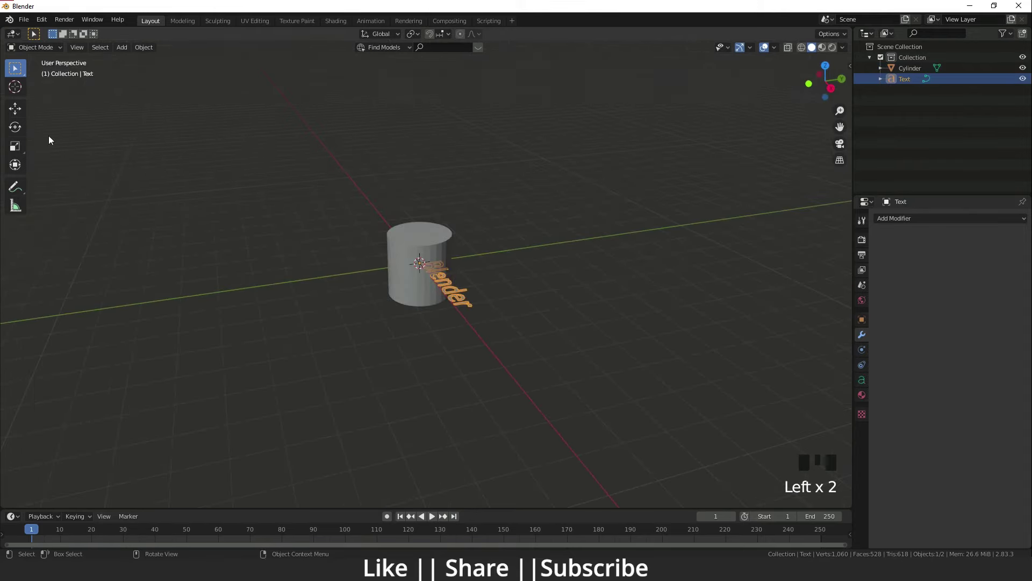
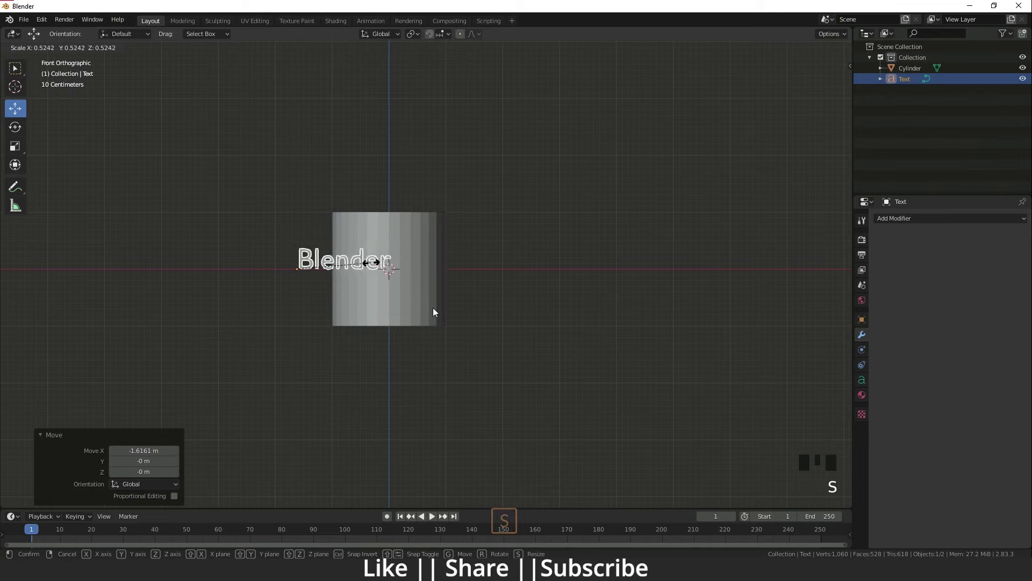
Step: Move the text along X so it sits centred across the cylinder's front face
{"action": "left_click", "coordinate": [346, 272]}
{"action": "scroll", "scroll_direction": "up", "scroll_amount": 3}
{"action": "left_click_drag", "start_coordinate": [392, 287], "coordinate": [198, 74]}
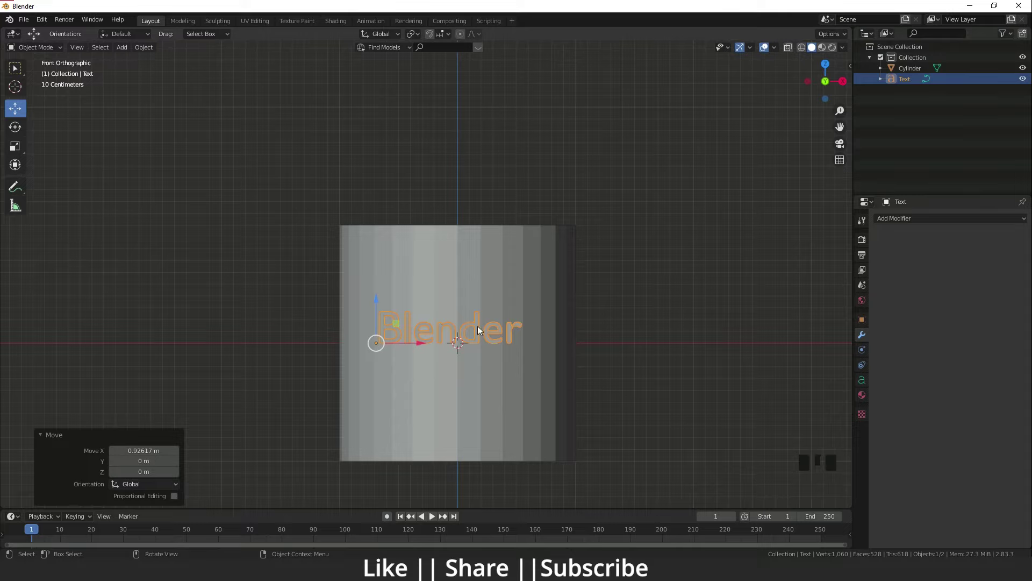
Step: Select the cylinder and add eight horizontal loop cuts around it
{"action": "left_click", "coordinate": [475, 273]}
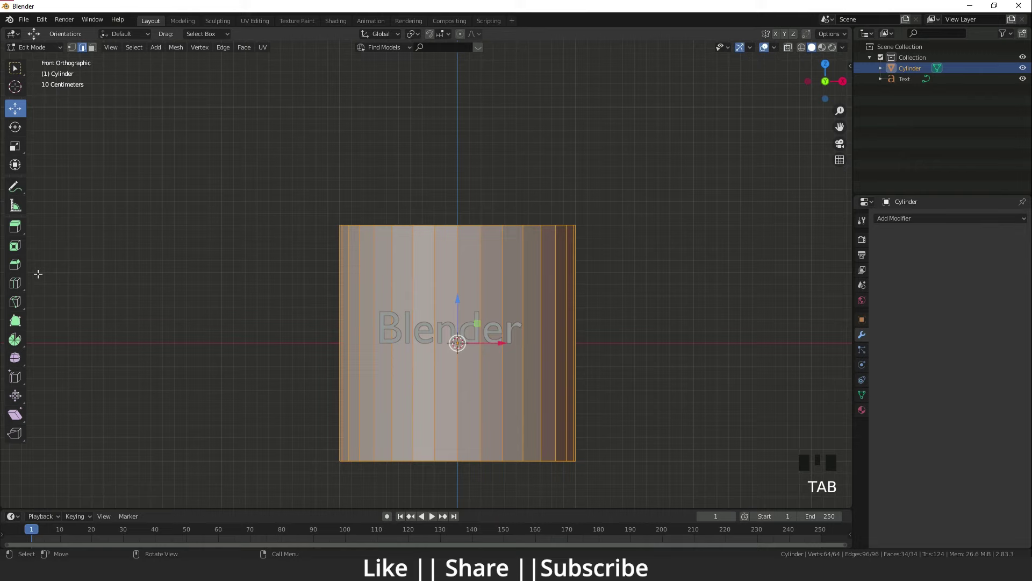
{"action": "left_click_drag", "start_coordinate": [23, 295], "coordinate": [22, 19]}
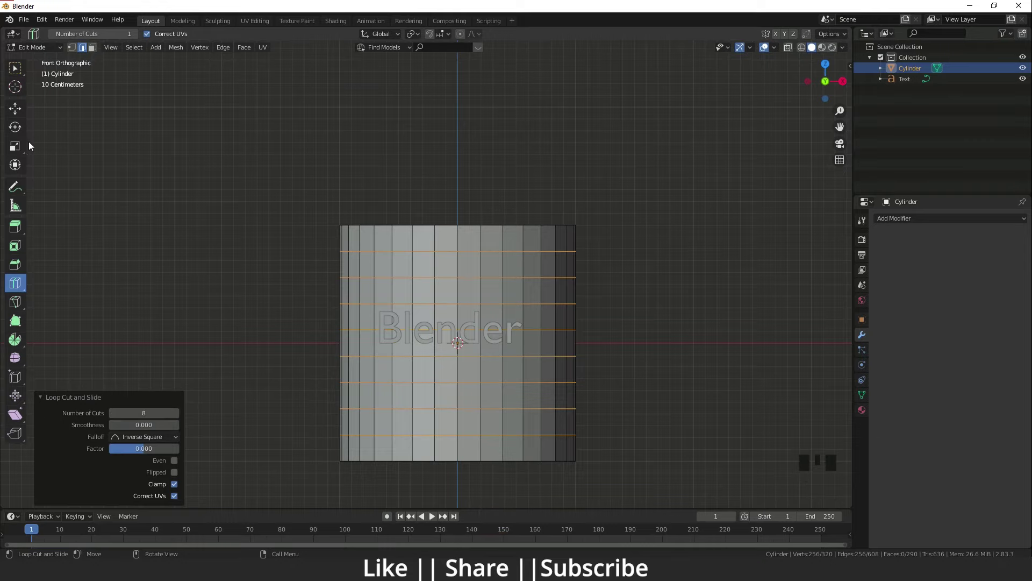
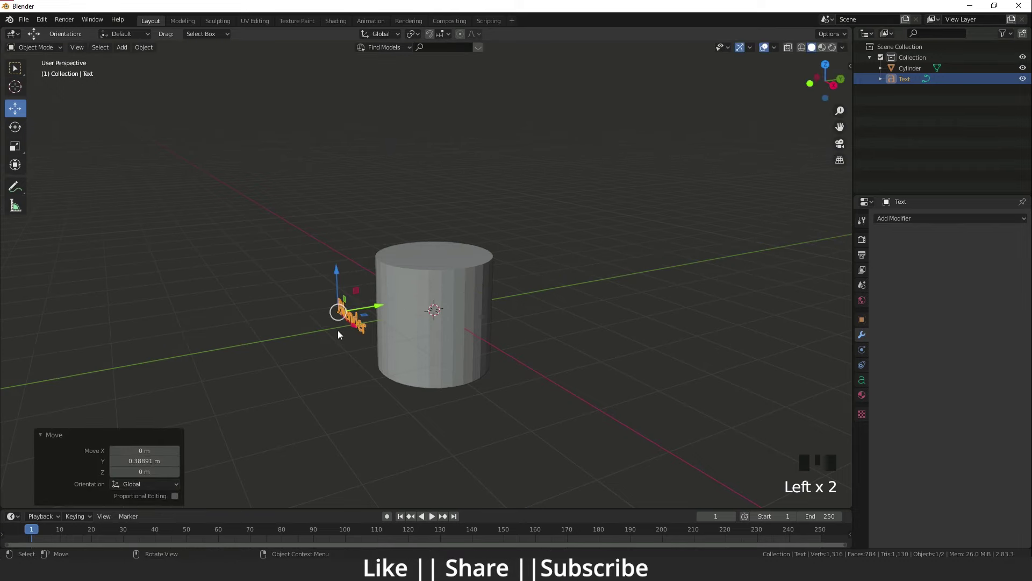
Step: Add the cylinder to the selection alongside the Blender text object
{"action": "left_click", "coordinate": [434, 302]}
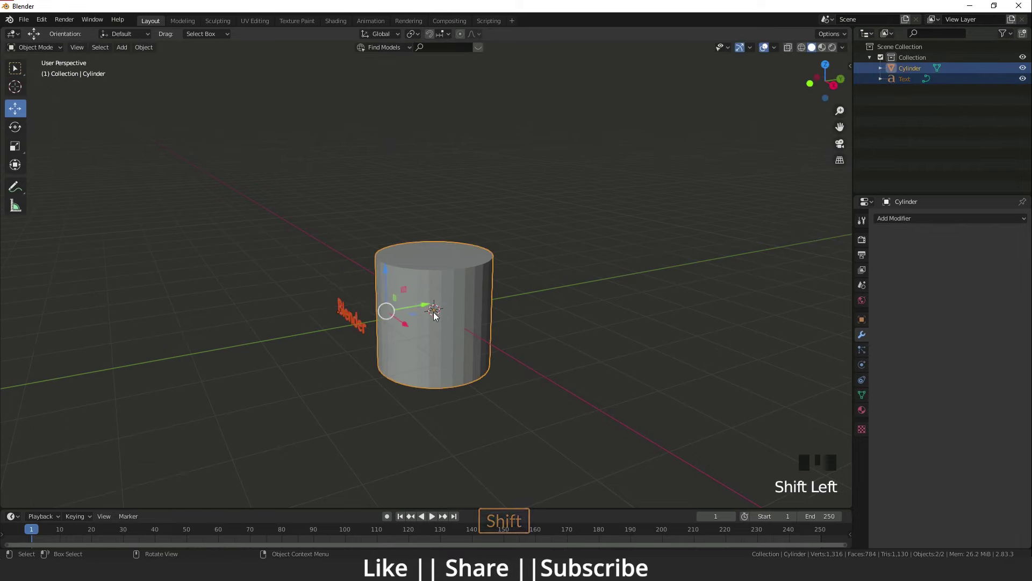
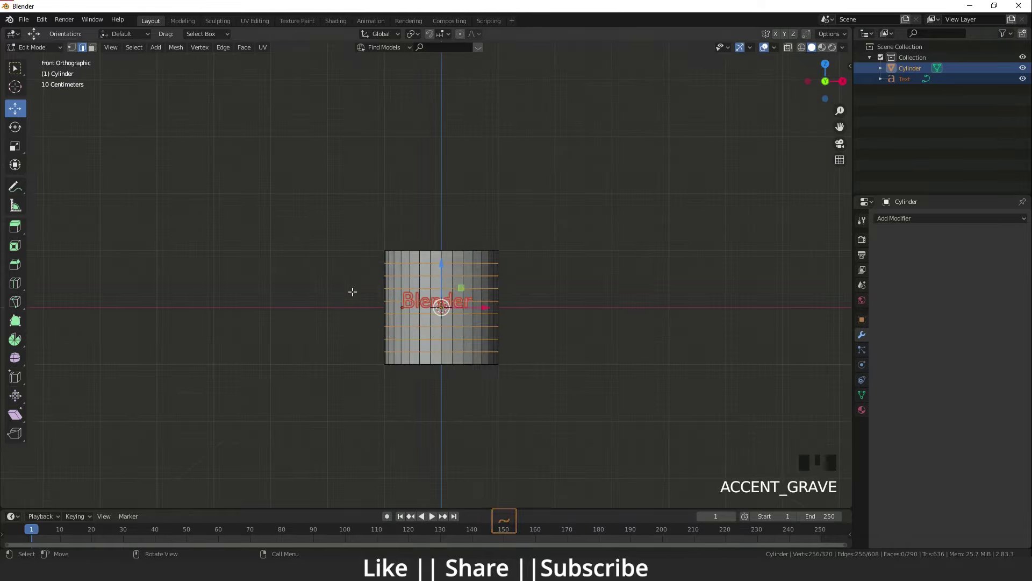
Step: Select all cylinder geometry and run Mesh > Knife Project to cut the letter outlines in
{"action": "key", "text": "a"}
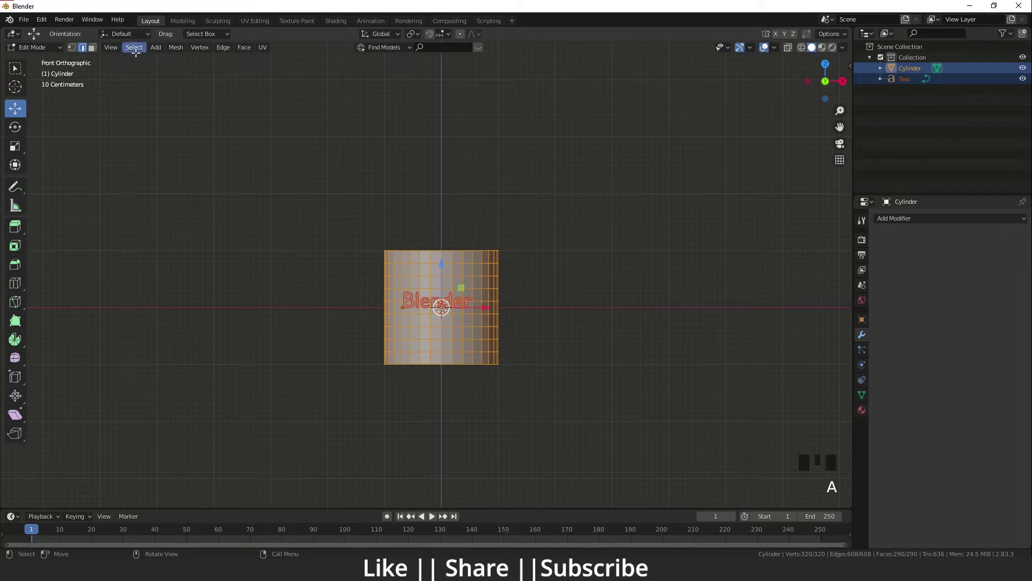
{"action": "left_click_drag", "start_coordinate": [175, 51], "coordinate": [216, 177]}
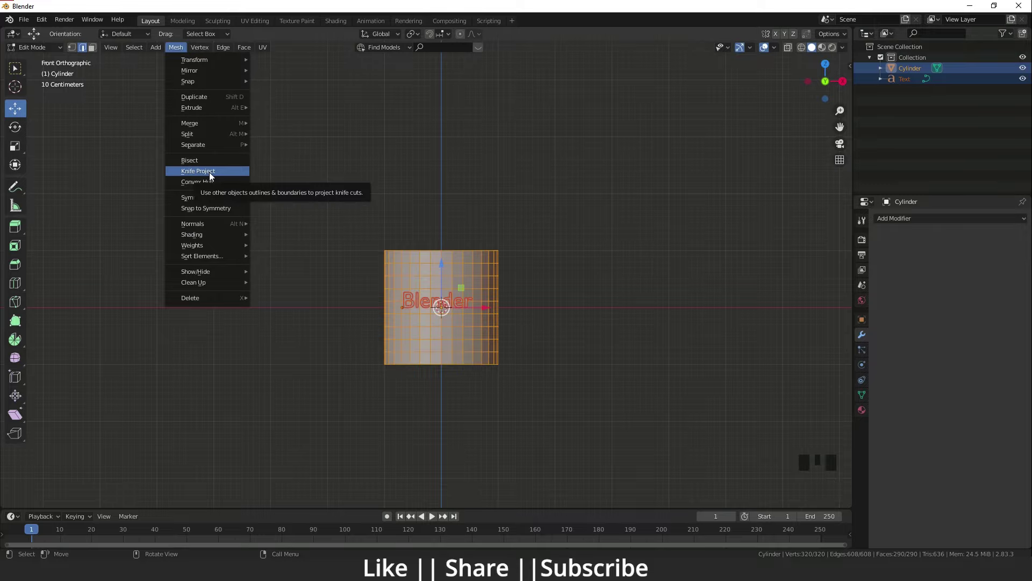
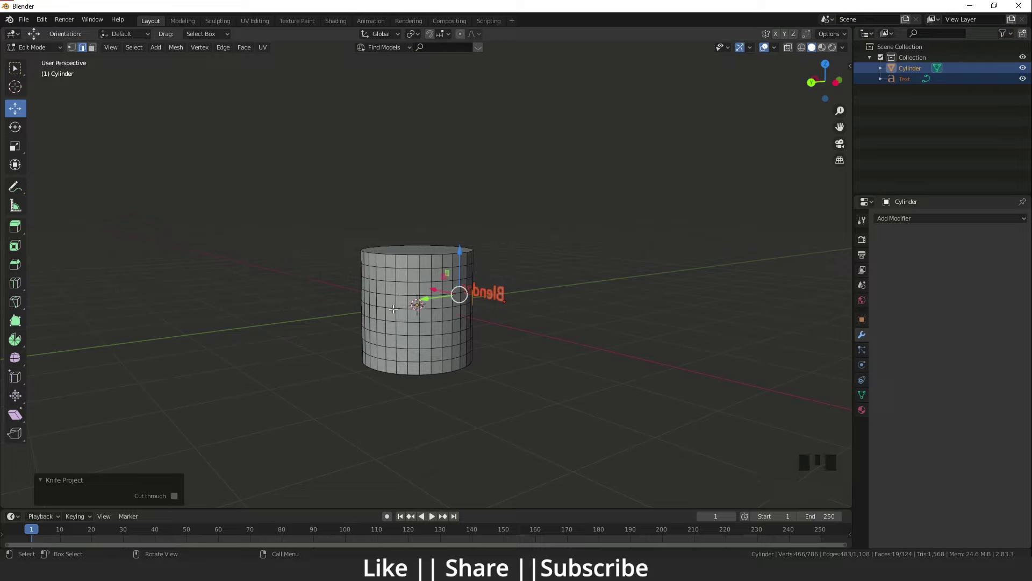
Step: Switch the viewport to orthographic so the Knife Project cut can go through both sides
{"action": "key", "text": "`"}
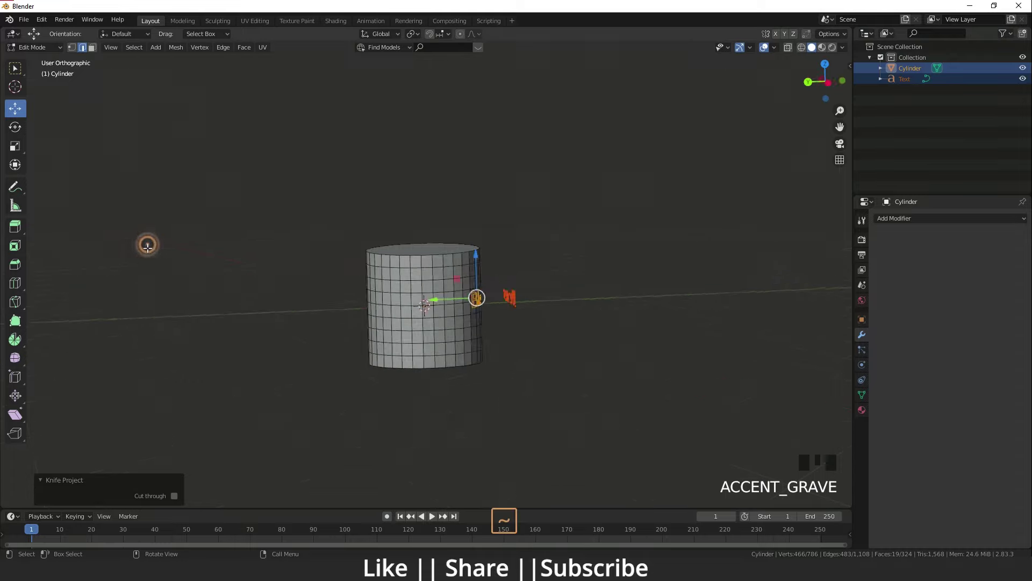
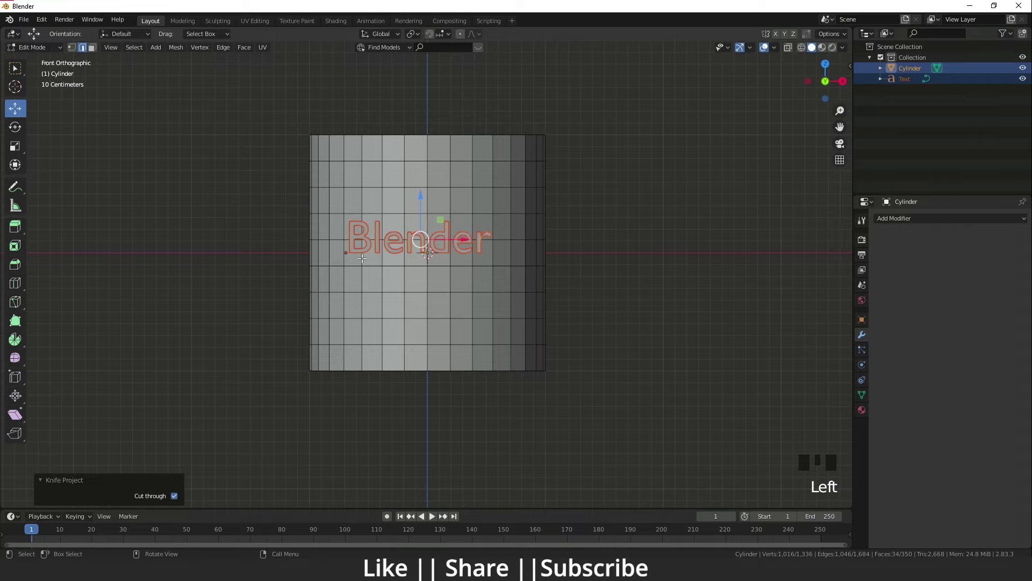
Step: Orbit around the cylinder and extrude the cut letter faces outward along their normals (Alt+E)
{"action": "key", "text": "`"}
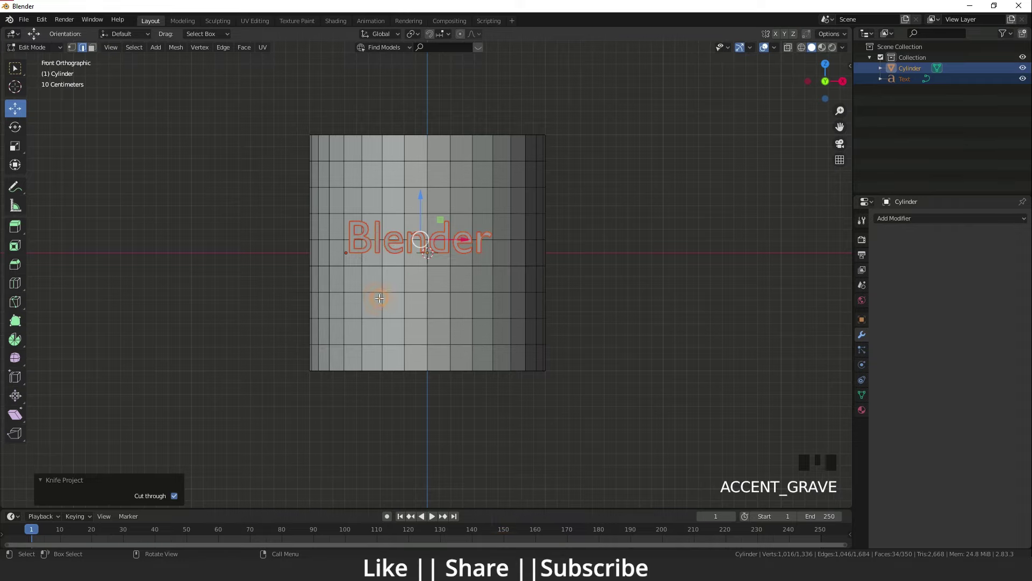
{"action": "key", "text": "Tab"}
{"action": "left_click_drag", "start_coordinate": [417, 328], "coordinate": [578, 412]}
{"action": "left_click", "coordinate": [578, 413]}
{"action": "left_click_drag", "start_coordinate": [486, 338], "coordinate": [465, 264]}
{"action": "left_click", "coordinate": [465, 264]}
{"action": "left_click_drag", "start_coordinate": [476, 291], "coordinate": [487, 280]}
{"action": "key", "text": "alt+e"}
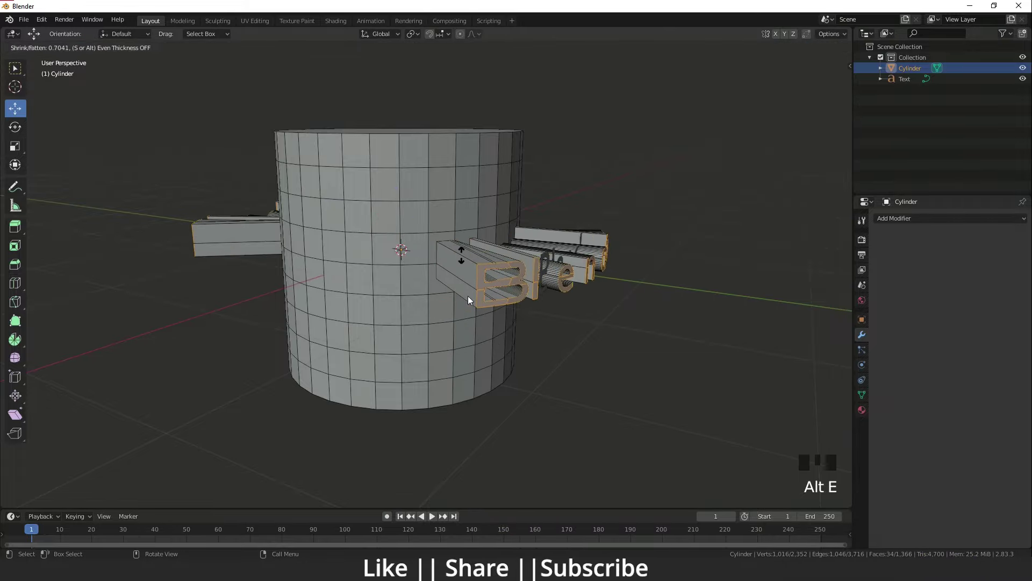
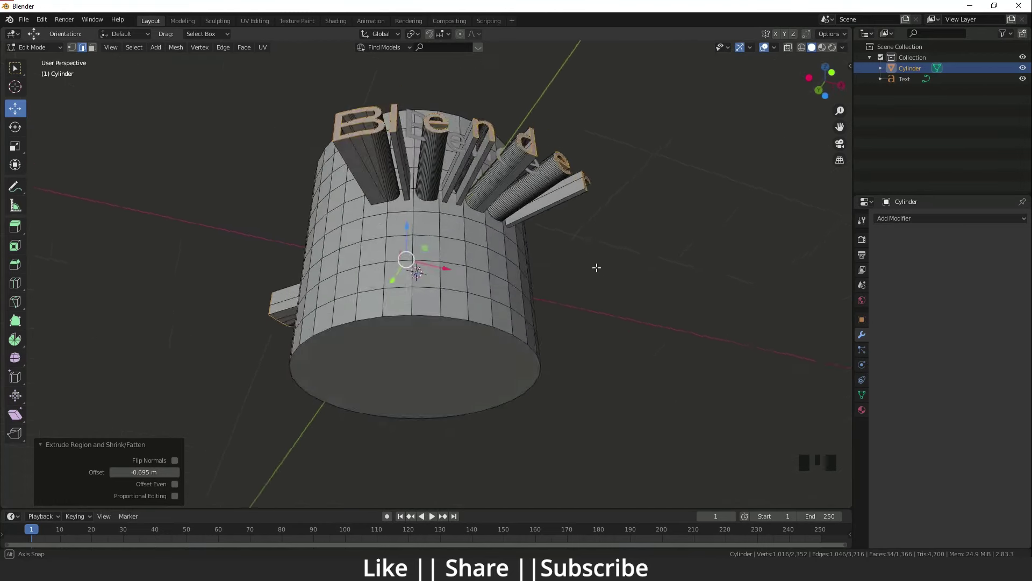
Step: Return to Object Mode and frame the cylinder showing the protruding Blender lettering
{"action": "key", "text": "`"}
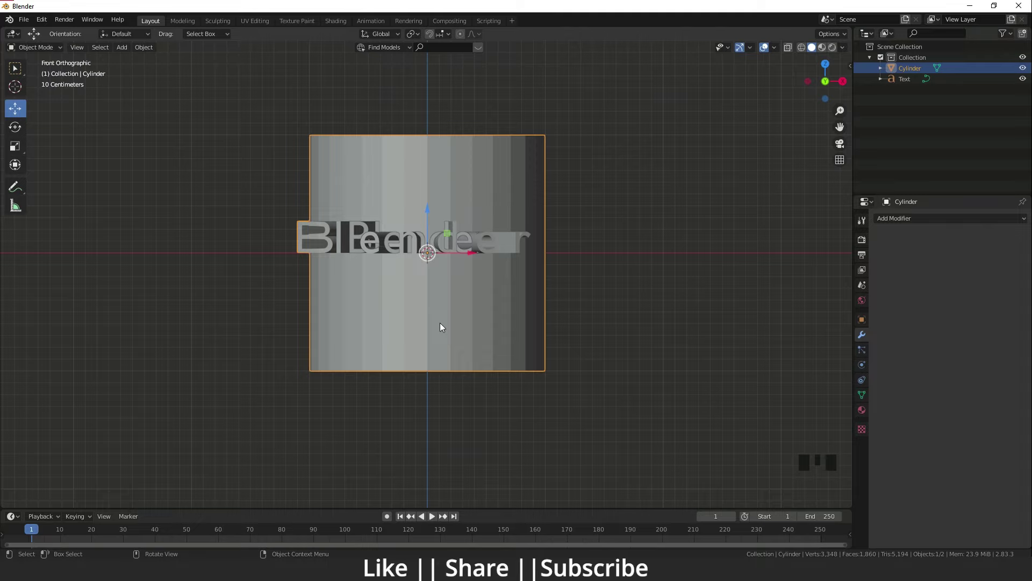
{"action": "scroll", "scroll_direction": "down", "scroll_amount": 3}
{"action": "scroll", "scroll_direction": "up", "scroll_amount": 3}
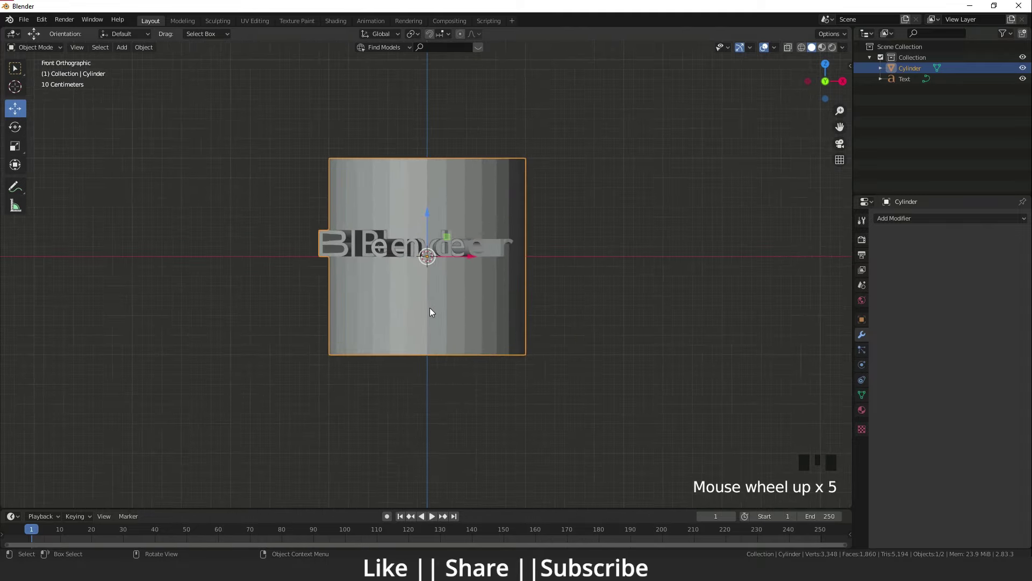
{"action": "left_click_drag", "start_coordinate": [442, 316], "coordinate": [393, 297]}
{"action": "key", "text": "`"}
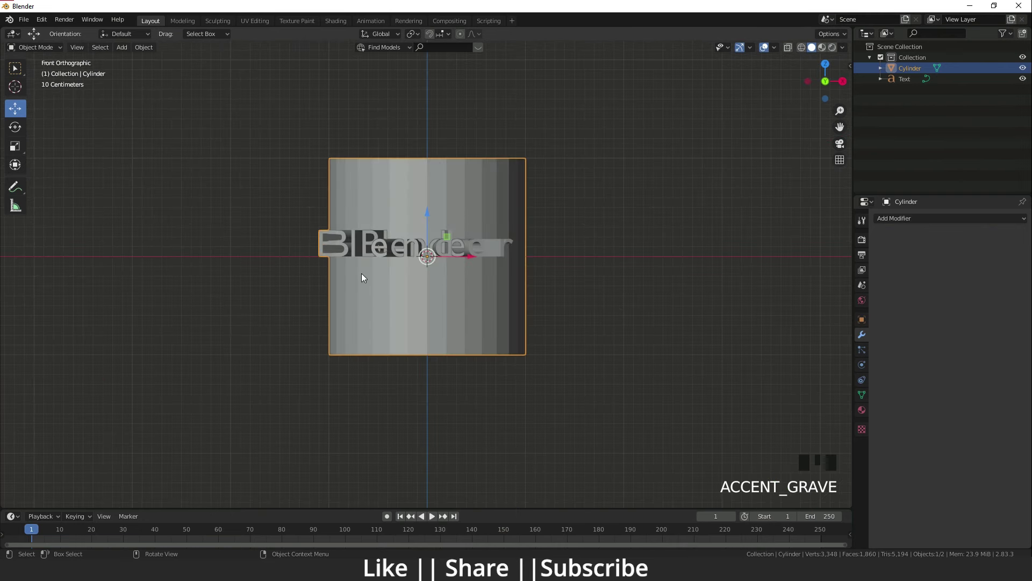